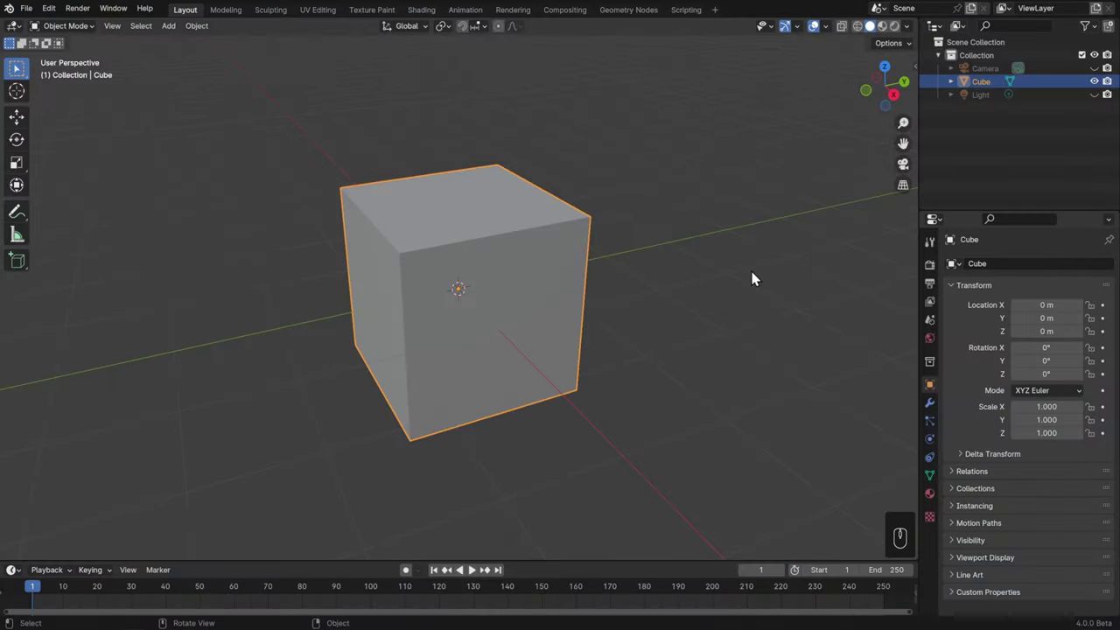
Switch the default cube into Edit Mode for mesh editing.
{"action": "key", "text": "Tab"}
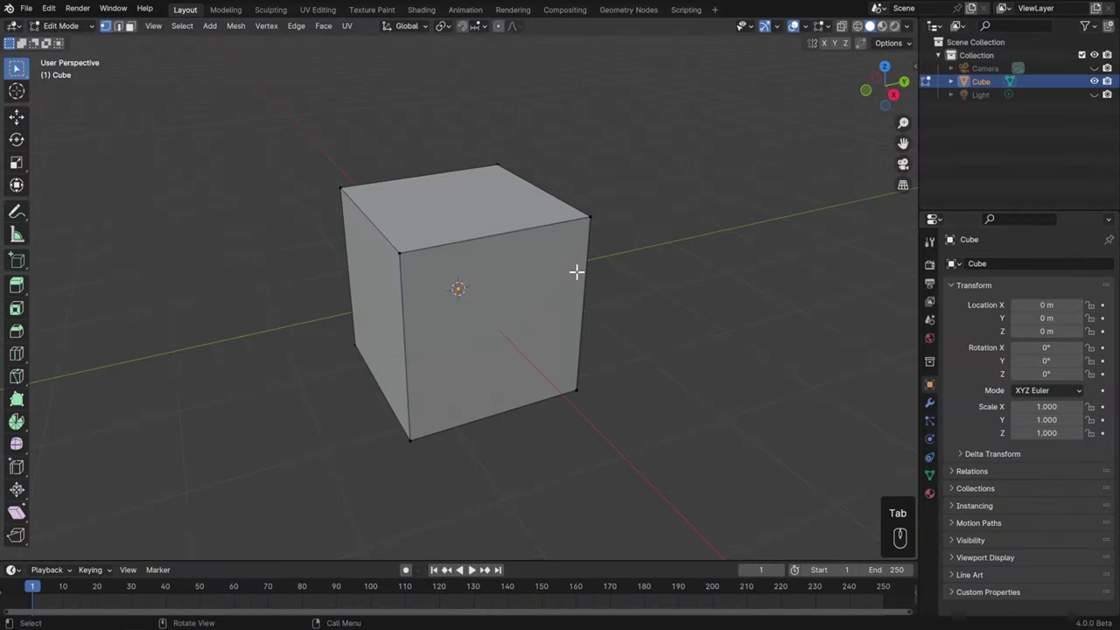
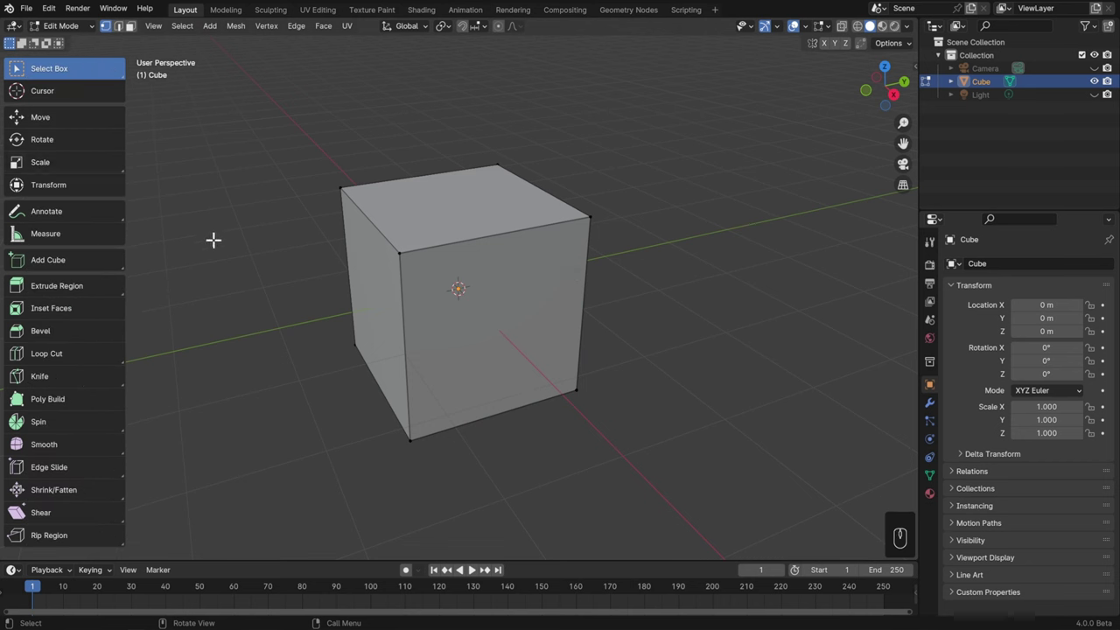
Activate the Bevel tool, undo the flat face bevel, and select the top front edge.
{"action": "left_click", "coordinate": [89, 340]}
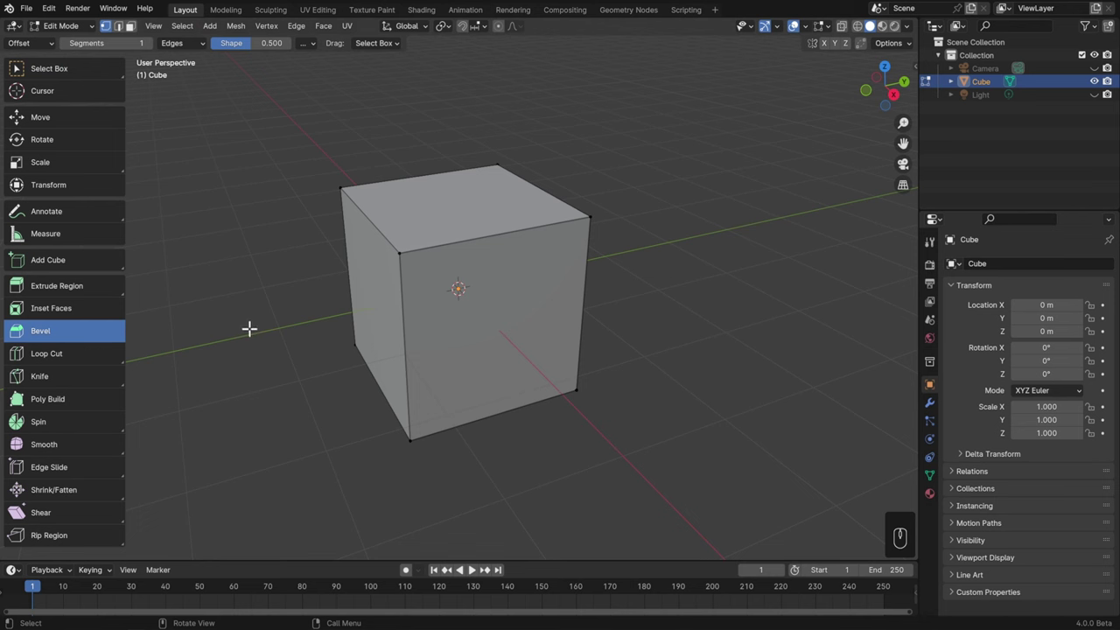
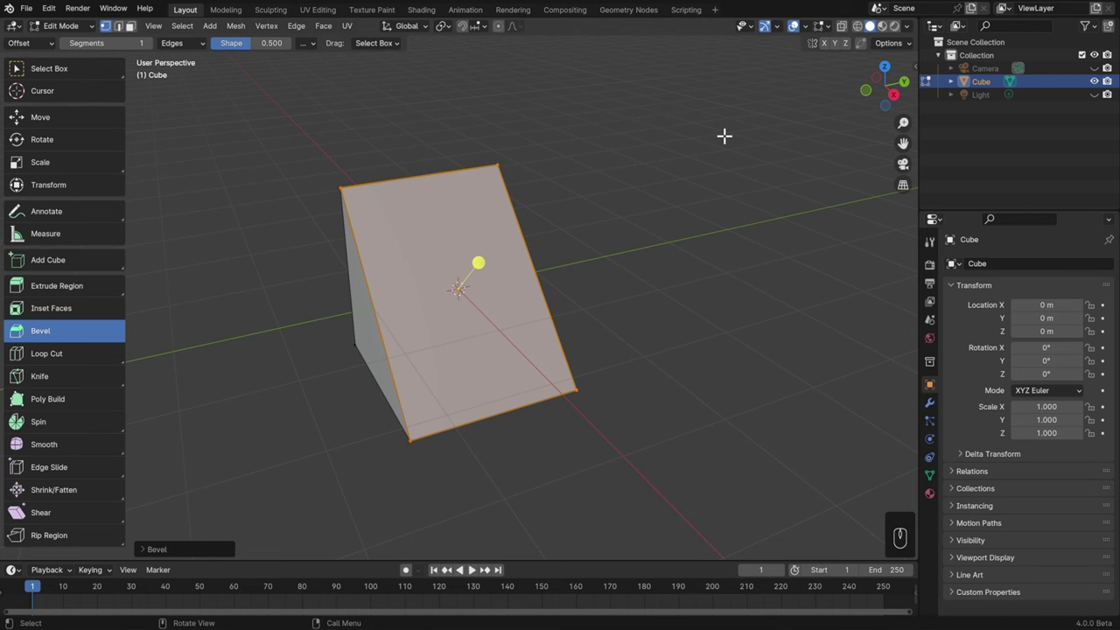
{"action": "key", "text": "ctrl+z"}
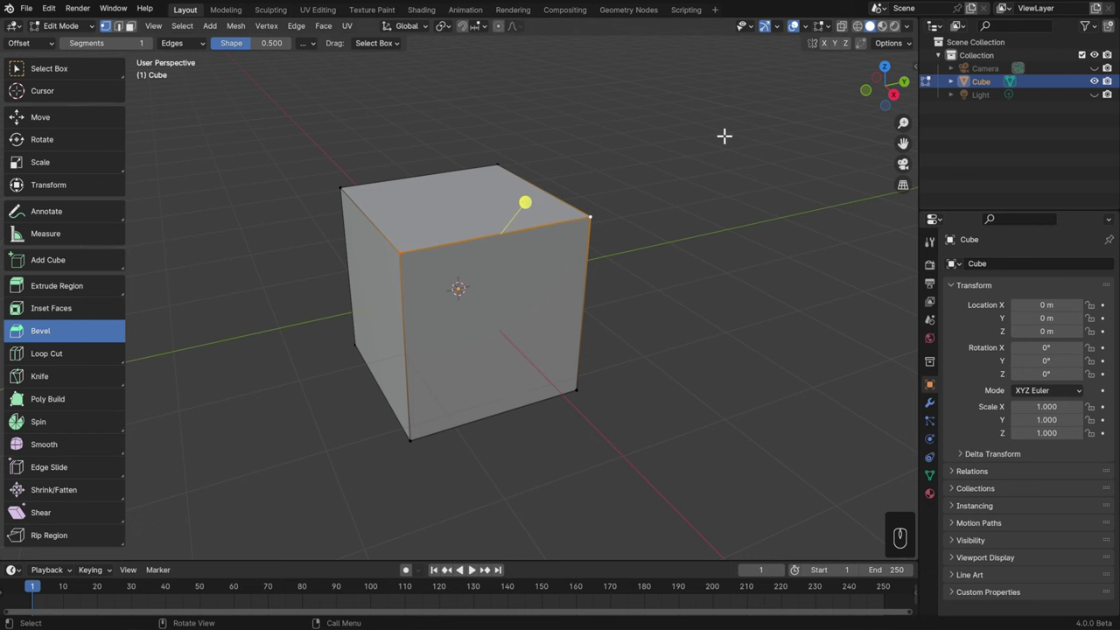
{"action": "left_click", "coordinate": [527, 202]}
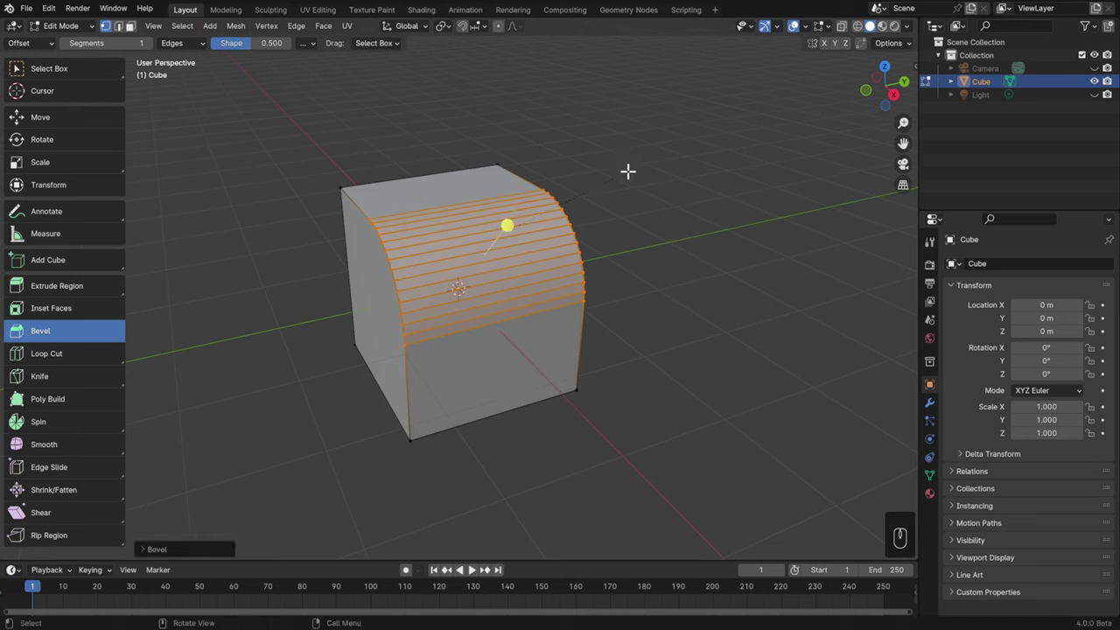
Undo the earlier bevels and re-bevel the top front edge.
{"action": "key", "text": "ctrl+z"}
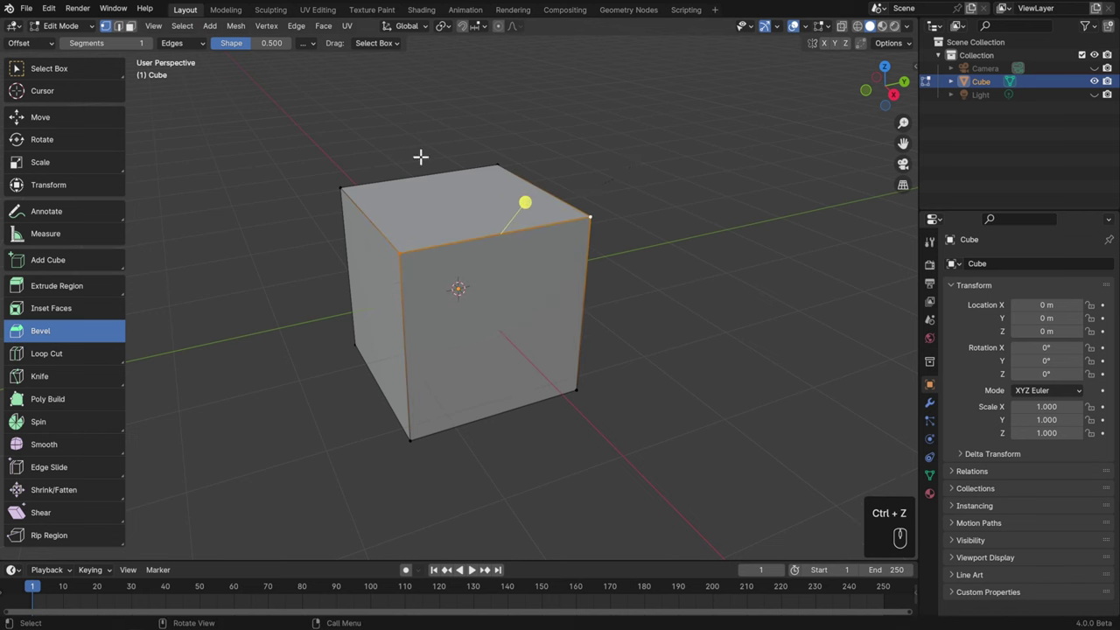
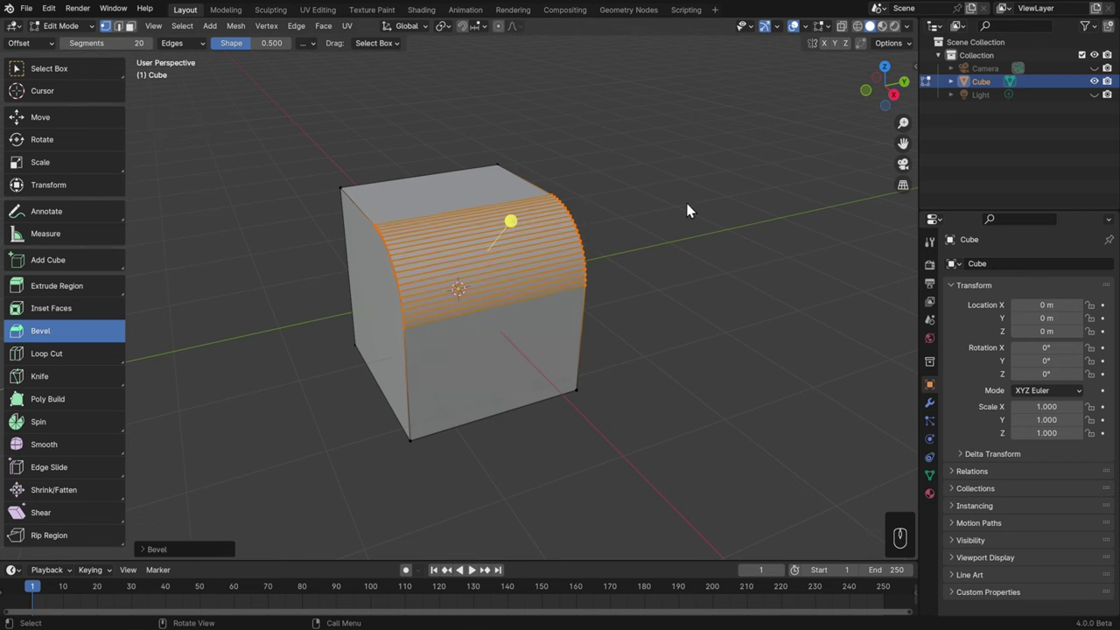
{"action": "key", "text": "ctrl+z"}
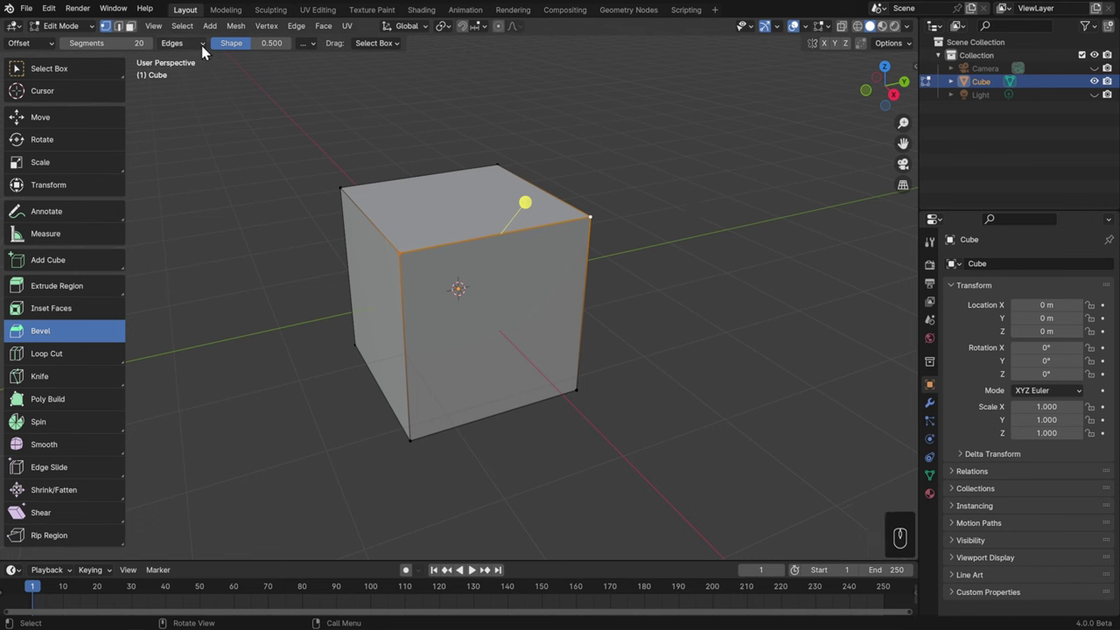
{"action": "left_click_drag", "start_coordinate": [199, 49], "coordinate": [202, 69]}
Try a vertex-affecting bevel, undo it, and round the top front edge with an edge bevel.
{"action": "left_click", "coordinate": [526, 201]}
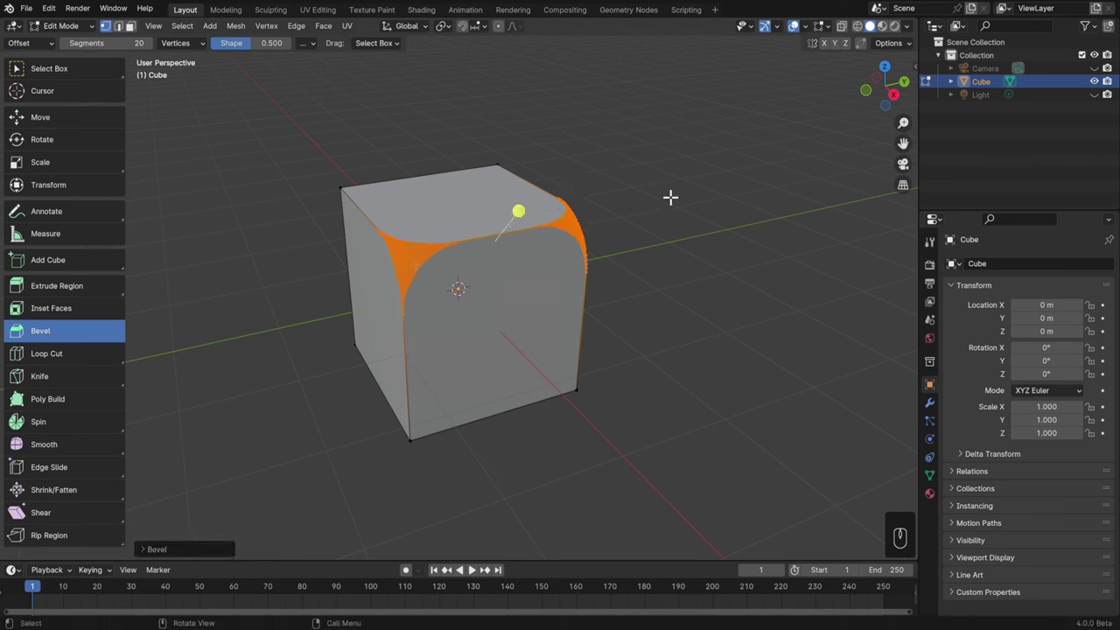
{"action": "key", "text": "ctrl+z"}
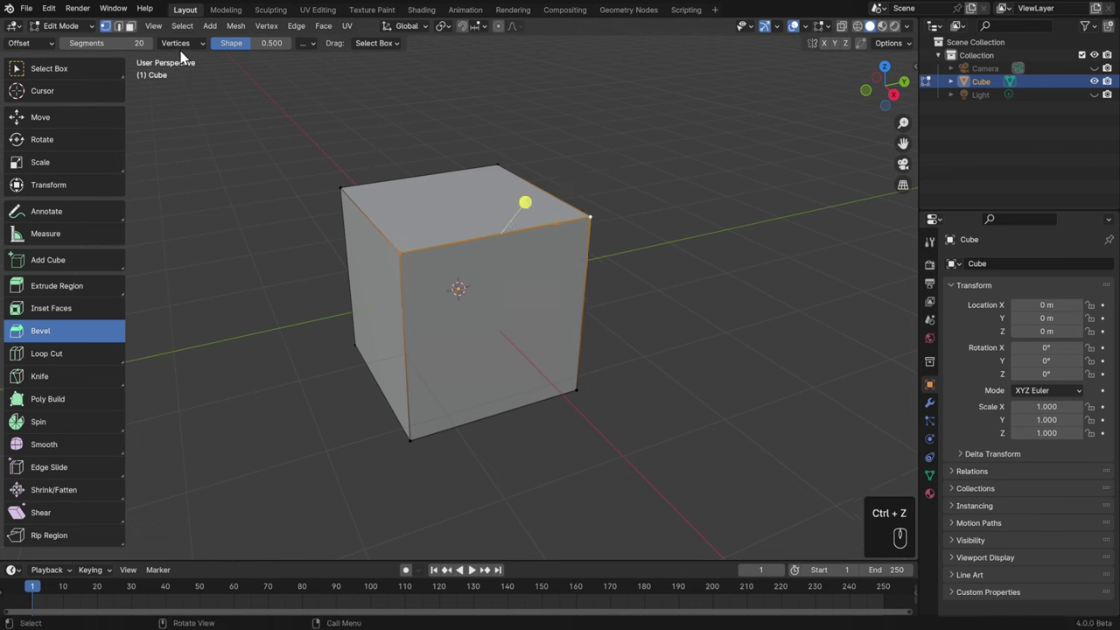
{"action": "left_click_drag", "start_coordinate": [183, 54], "coordinate": [178, 83]}
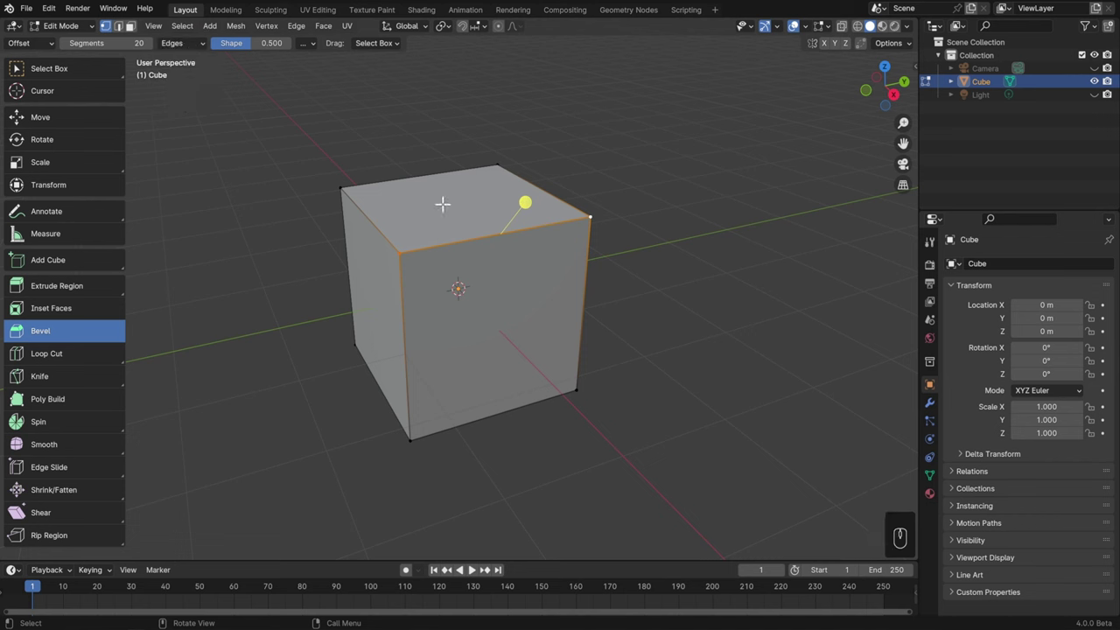
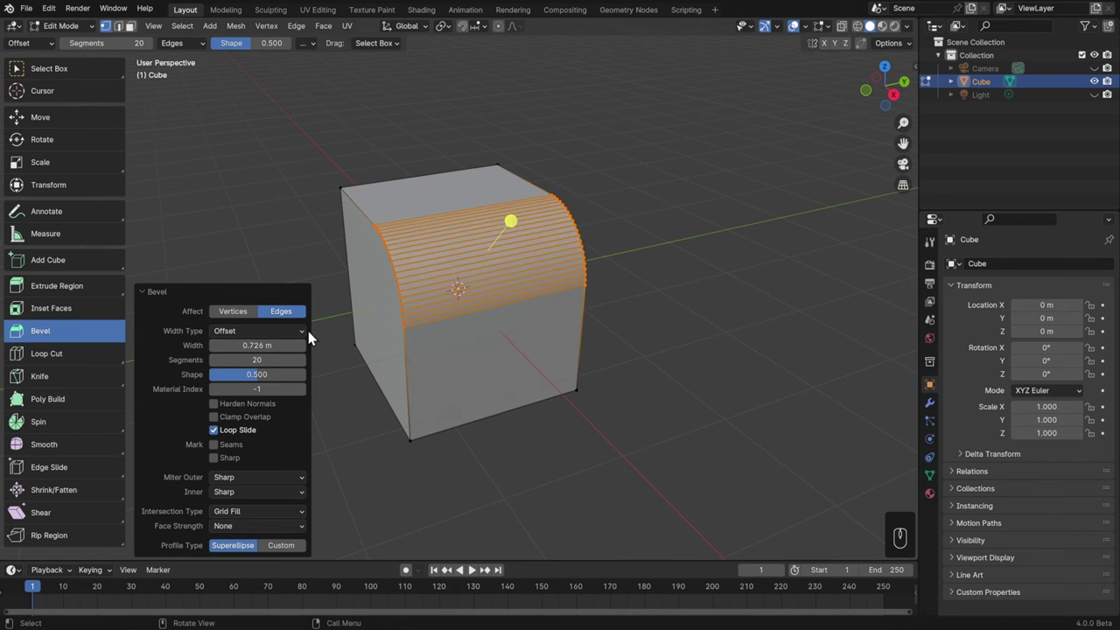
Raise the bevel's segments and reshape it into a wavy custom profile curve.
{"action": "left_click", "coordinate": [304, 333]}
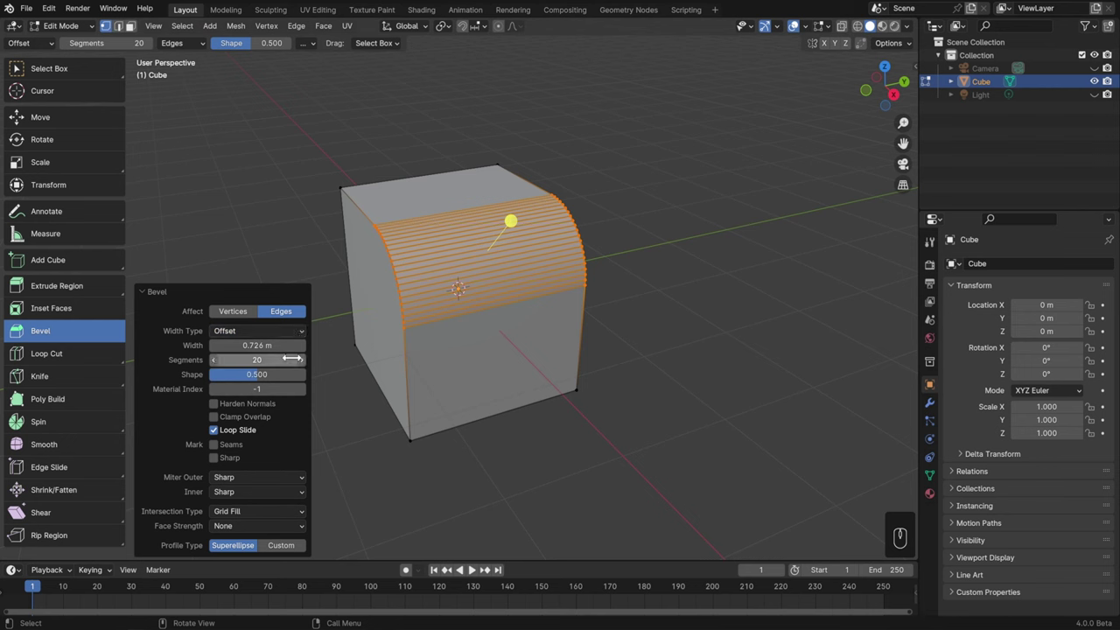
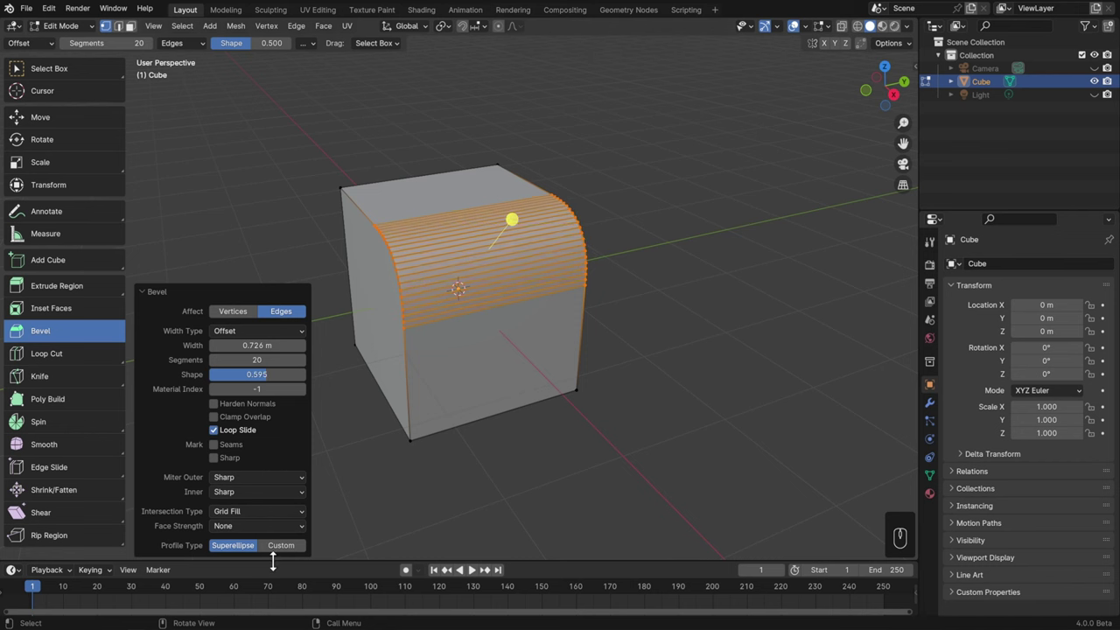
{"action": "left_click", "coordinate": [284, 554]}
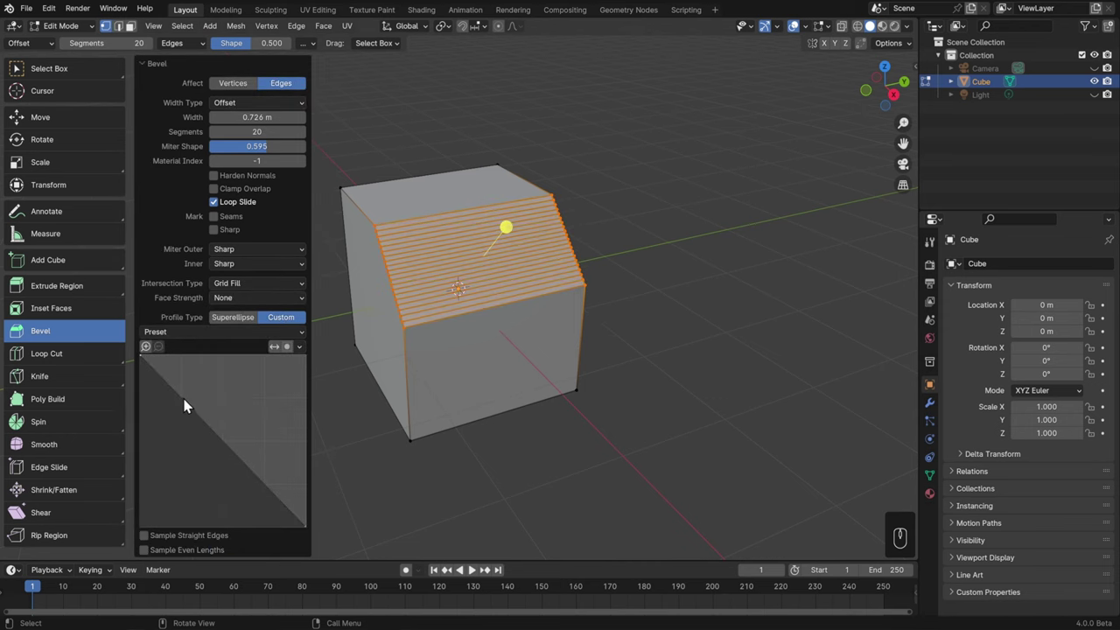
{"action": "left_click_drag", "start_coordinate": [189, 405], "coordinate": [210, 377]}
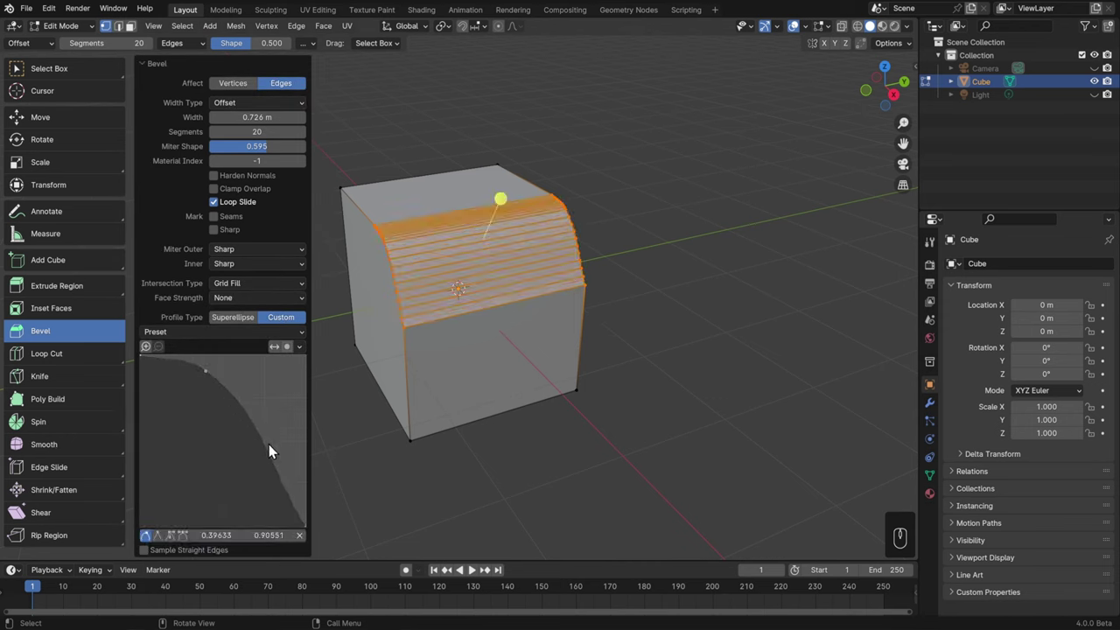
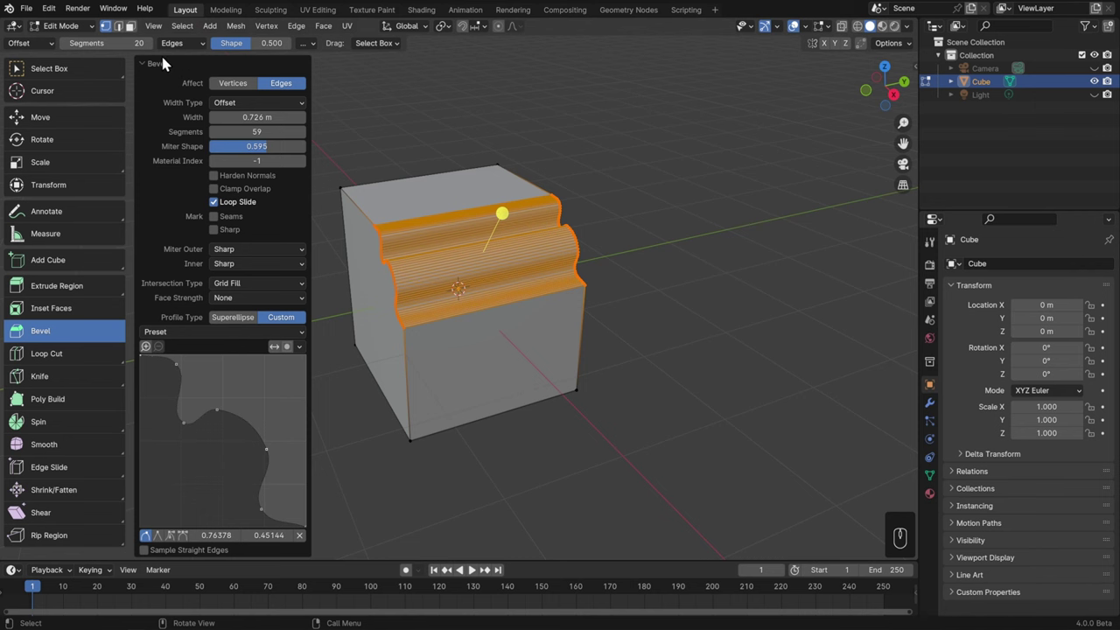
Bevel the selected bottom edge with Ctrl+B, confirm it, and reopen its adjustment settings.
{"action": "left_click", "coordinate": [163, 65]}
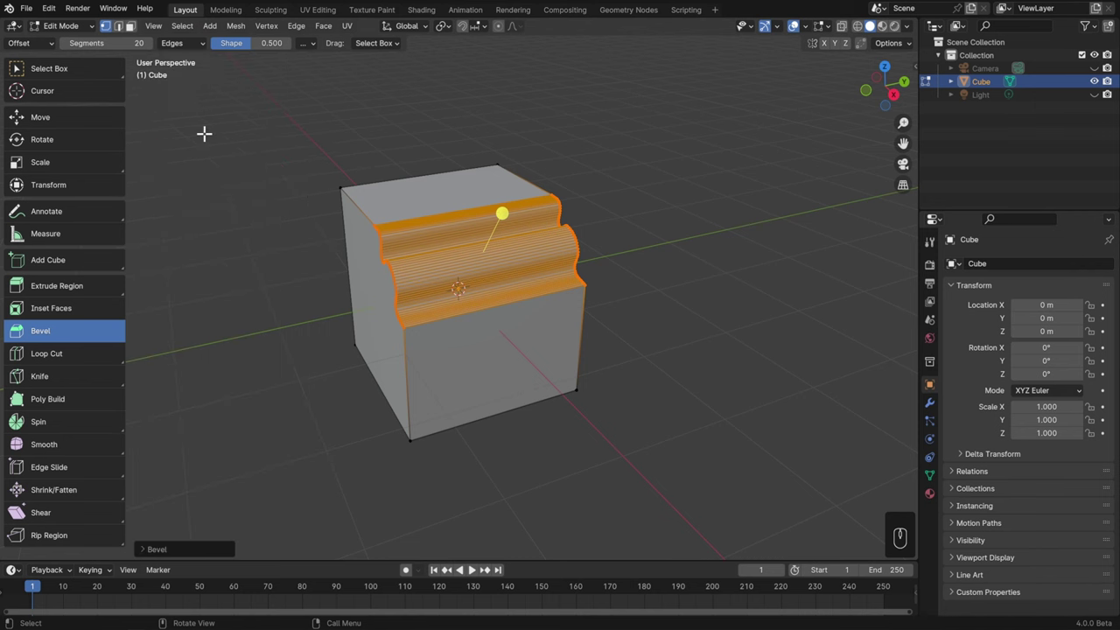
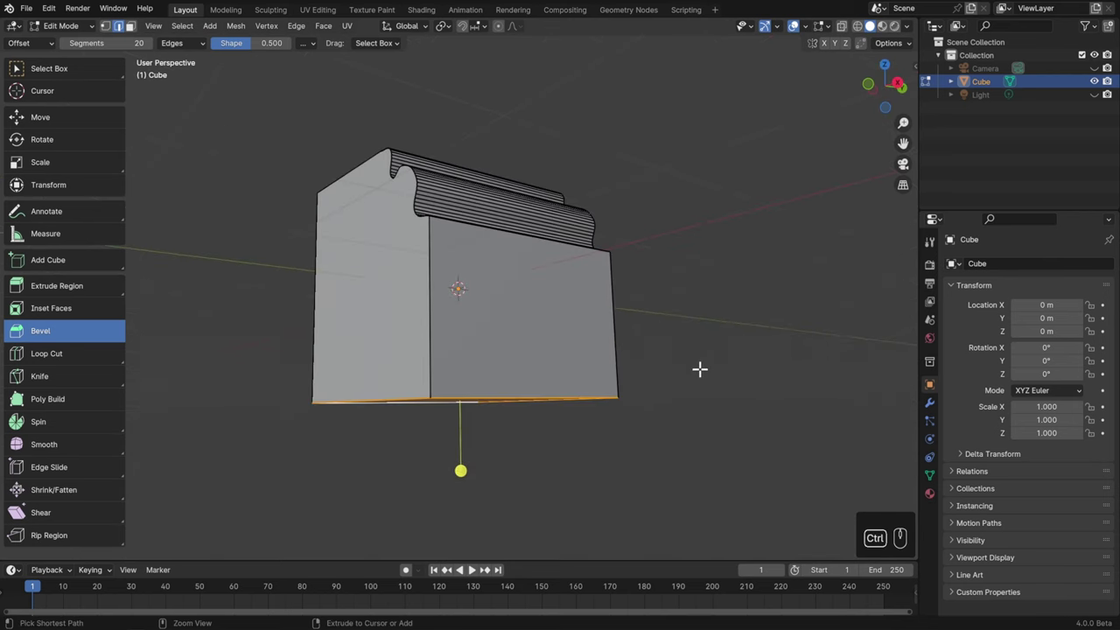
{"action": "key", "text": "ctrl+b"}
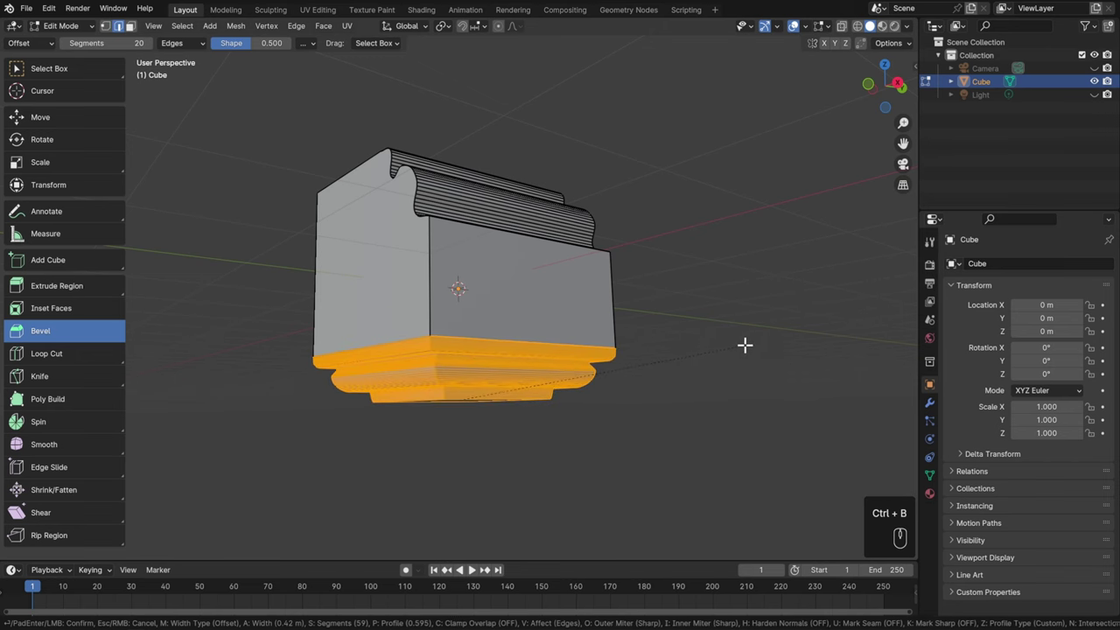
{"action": "left_click", "coordinate": [739, 338]}
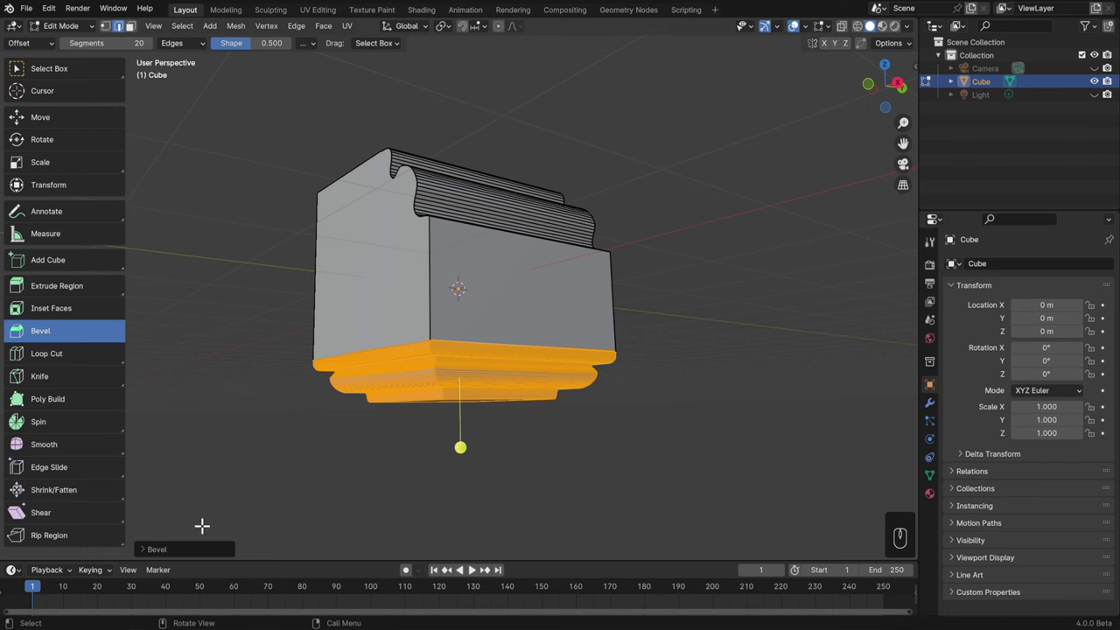
{"action": "left_click", "coordinate": [159, 551]}
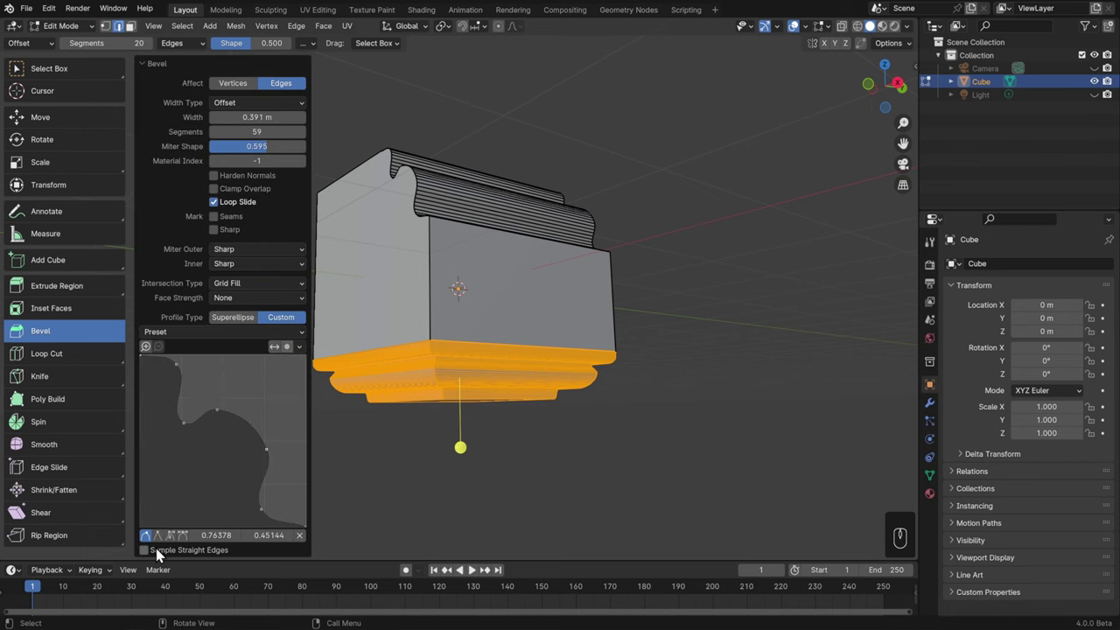
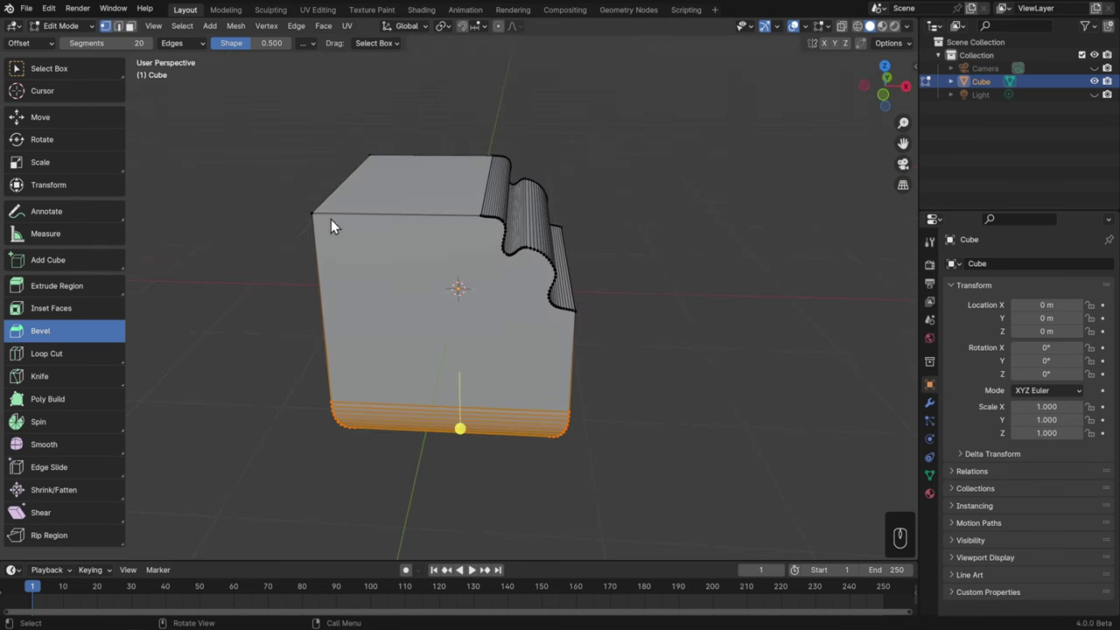
{"action": "left_click", "coordinate": [320, 222]}
{"action": "left_click_drag", "start_coordinate": [405, 302], "coordinate": [525, 316]}
{"action": "middle_click", "coordinate": [616, 314]}
{"action": "middle_click", "coordinate": [602, 317]}
{"action": "key", "text": "ctrl+b"}
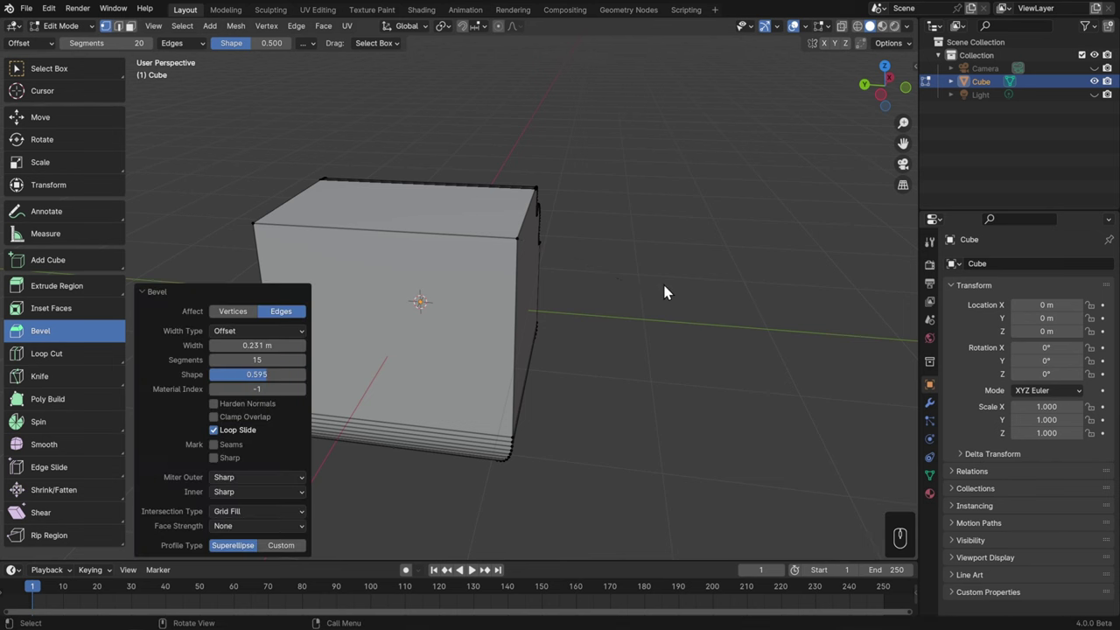
{"action": "left_click", "coordinate": [231, 312]}
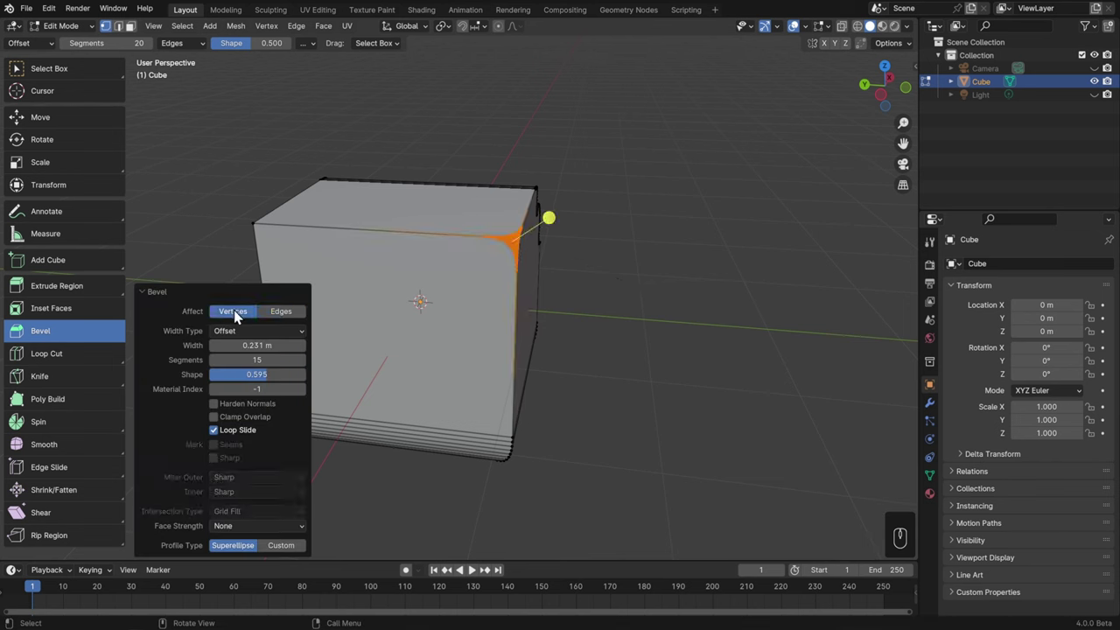
{"action": "left_click", "coordinate": [294, 317]}
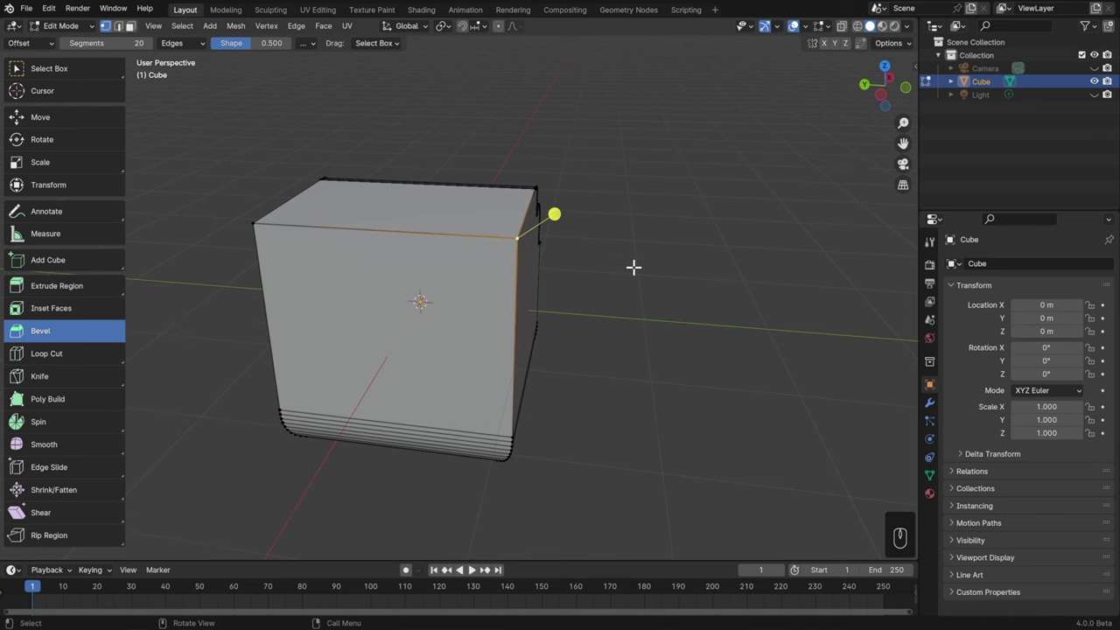
{"action": "key", "text": "ctrl+b"}
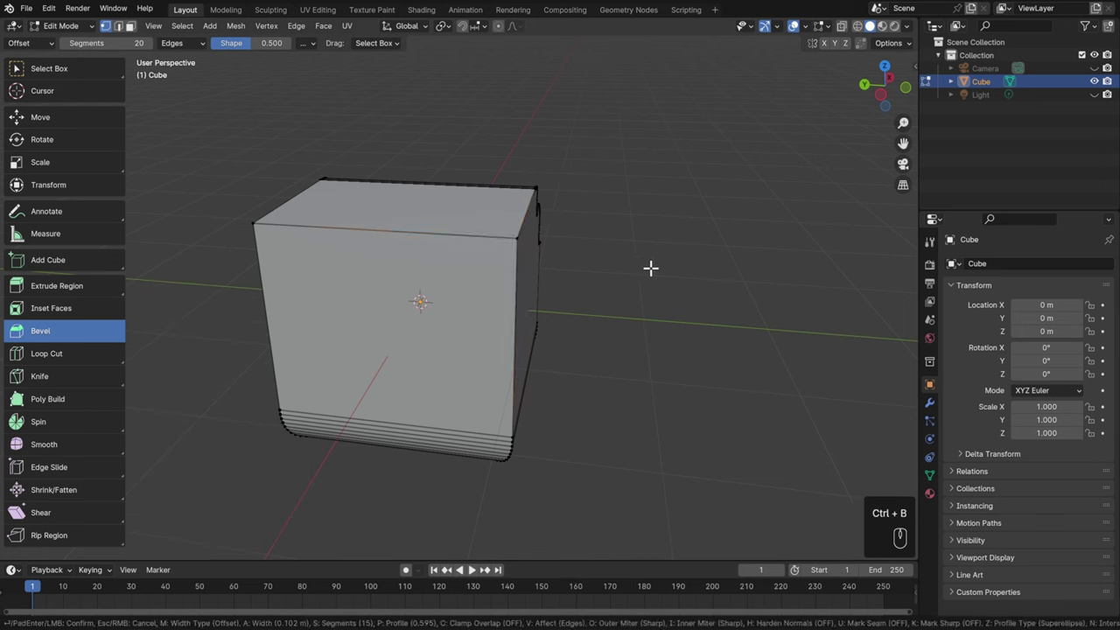
{"action": "key", "text": "v"}
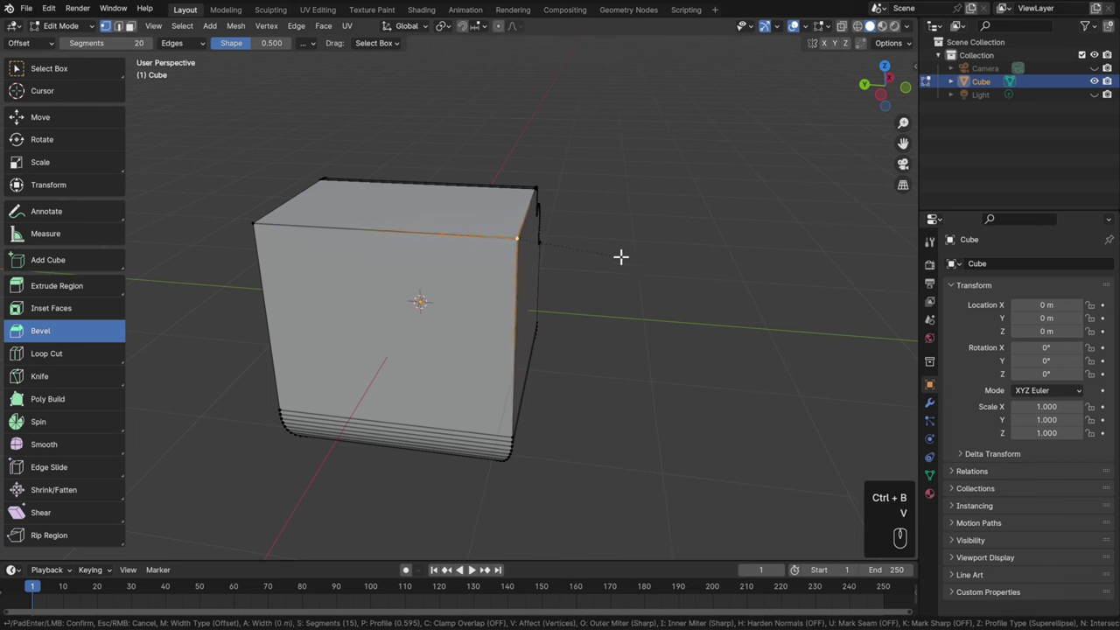
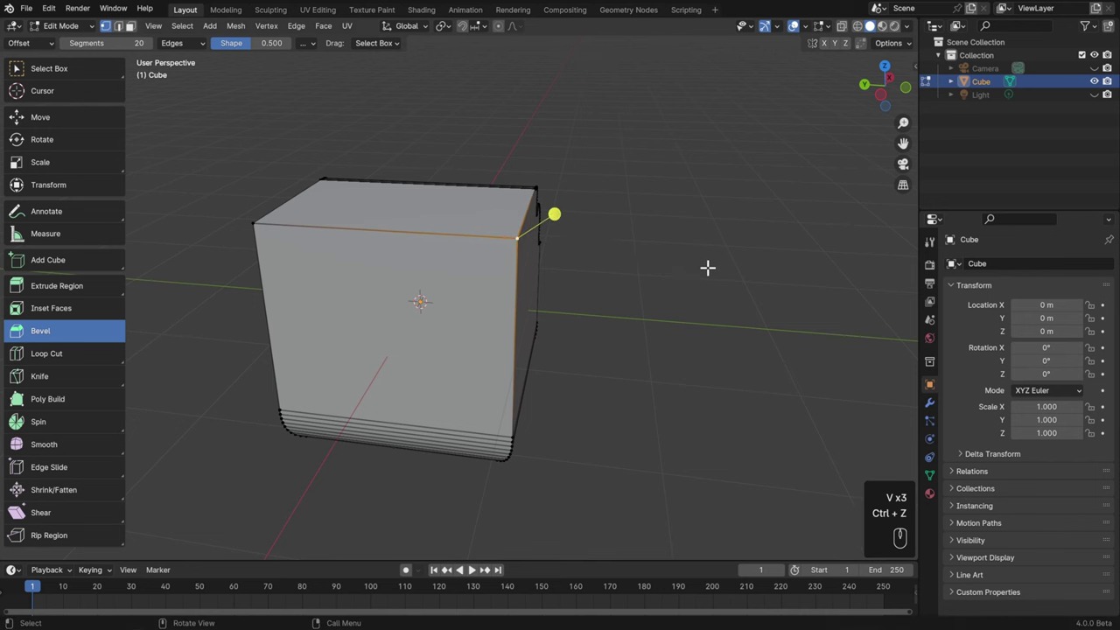
{"action": "key", "text": "ctrl+shift+b"}
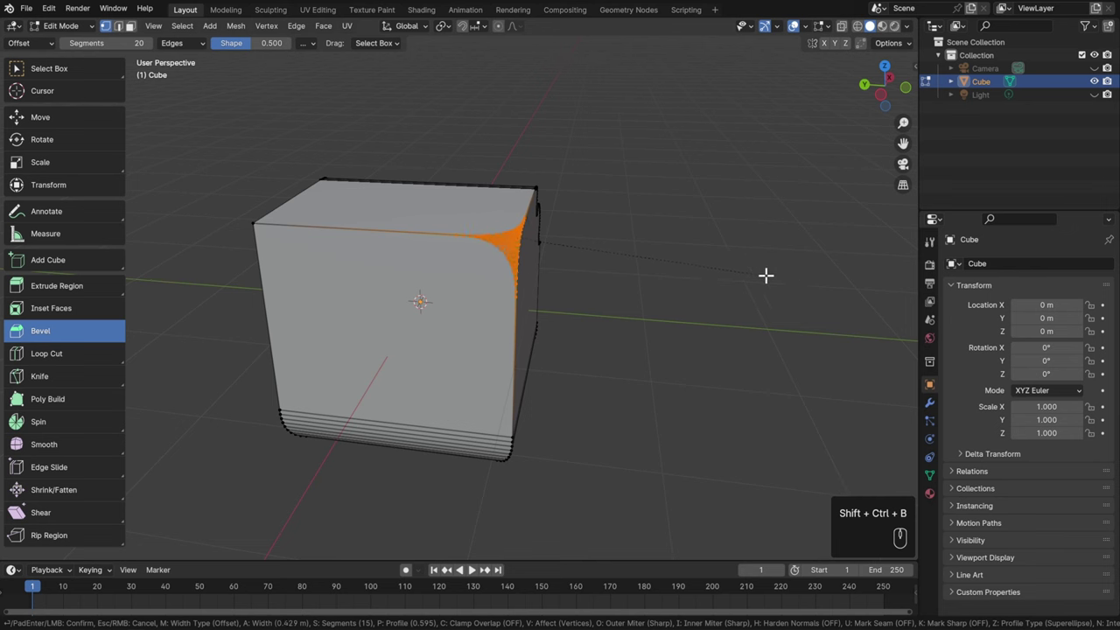
{"action": "key", "text": "ctrl+z"}
{"action": "left_click", "coordinate": [79, 78]}
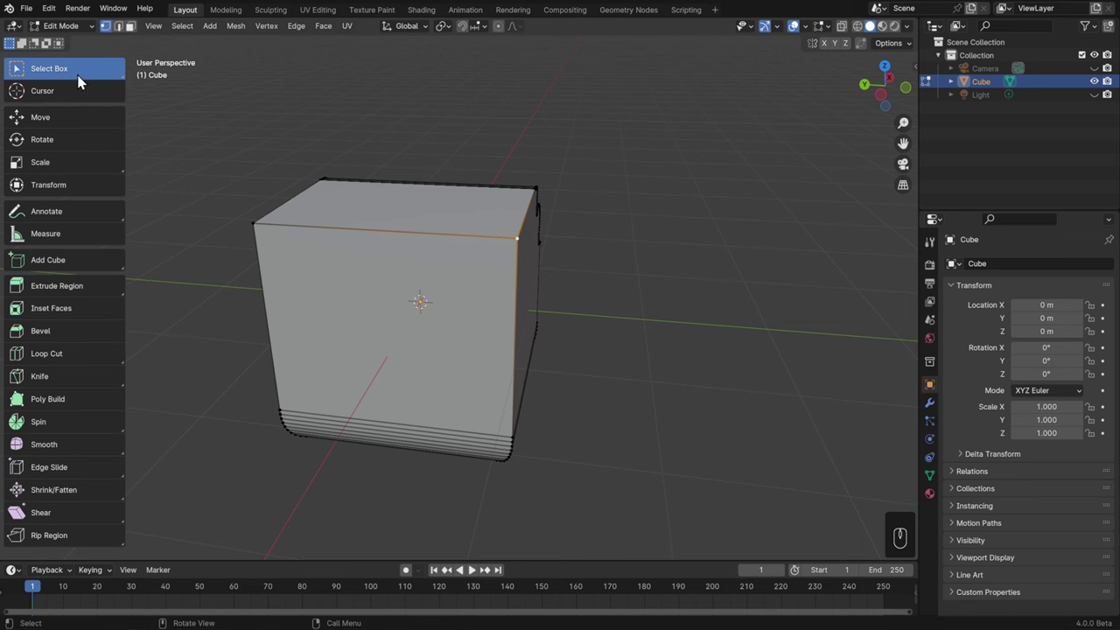
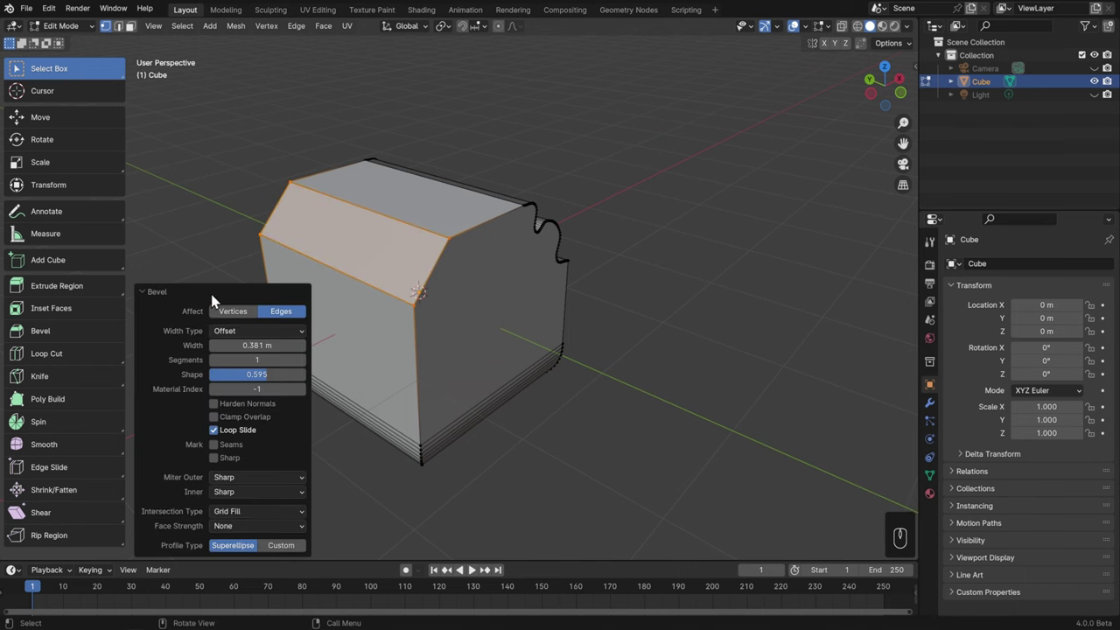
Orbit the view around the chamfered cube to inspect the bevels.
{"action": "left_click_drag", "start_coordinate": [524, 322], "coordinate": [531, 317]}
{"action": "middle_click", "coordinate": [454, 305]}
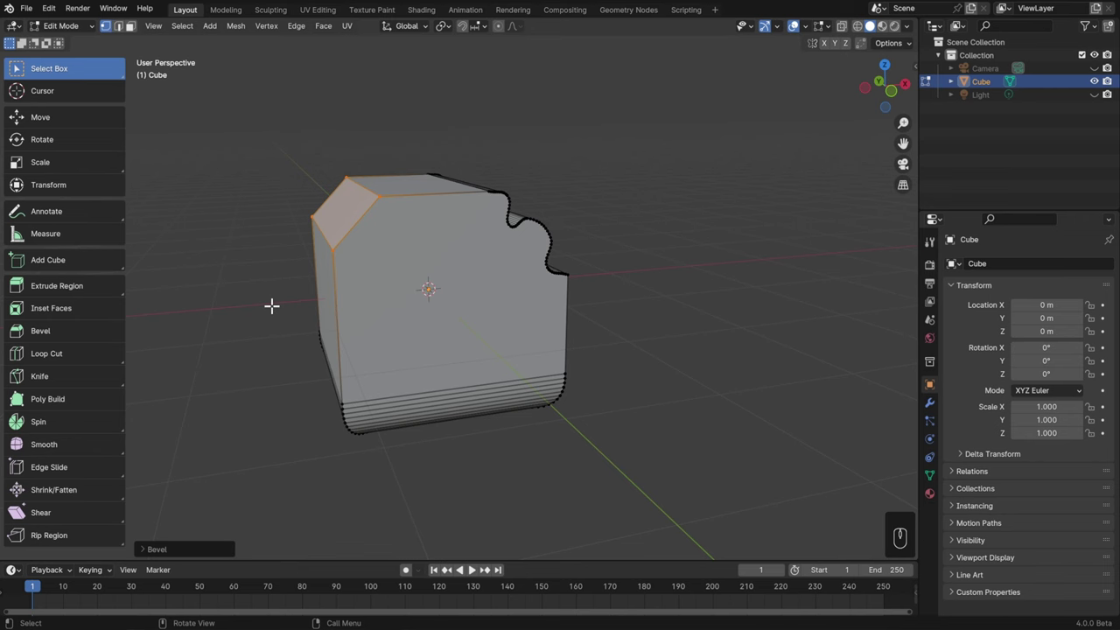
In Object Mode, scale the cube to about 4.43 along X, then delete the block.
{"action": "key", "text": "Tab"}
{"action": "left_click_drag", "start_coordinate": [561, 344], "coordinate": [559, 371]}
{"action": "key", "text": "s"}
{"action": "key", "text": "x"}
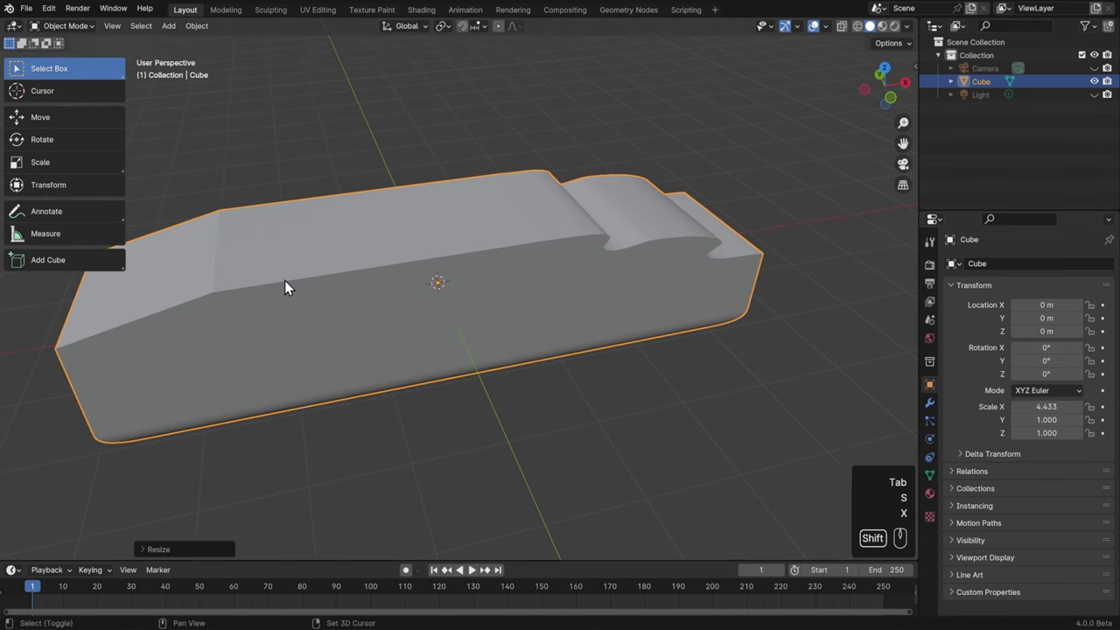
{"action": "left_click_drag", "start_coordinate": [297, 291], "coordinate": [385, 295]}
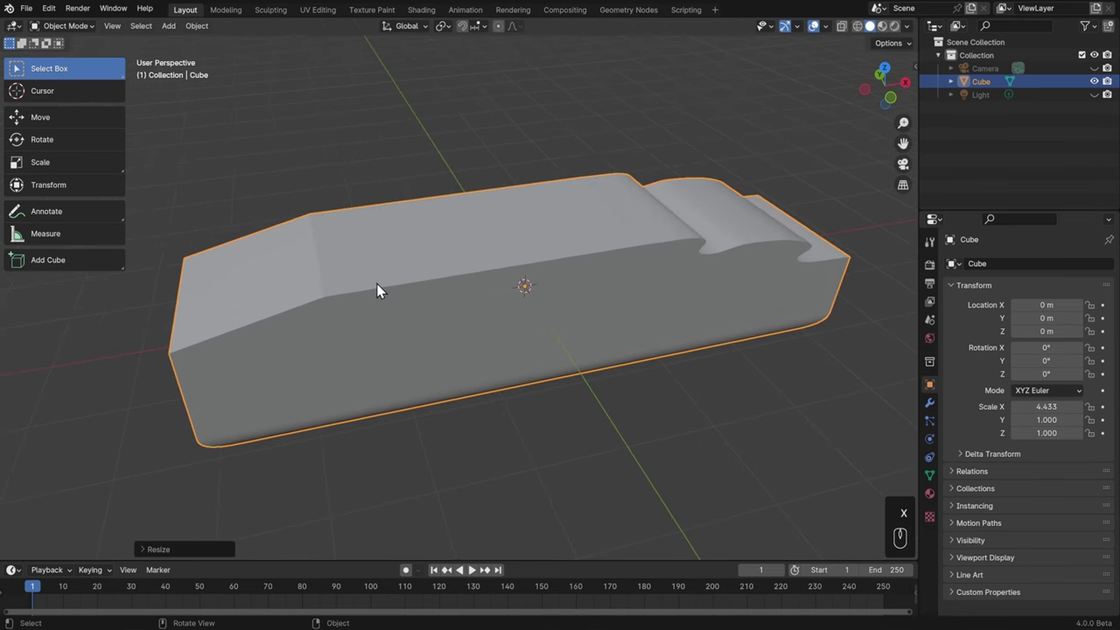
{"action": "key", "text": "Delete"}
Bring up the Add menu (Shift+A) to insert a new mesh cube.
{"action": "key", "text": "shift+a"}
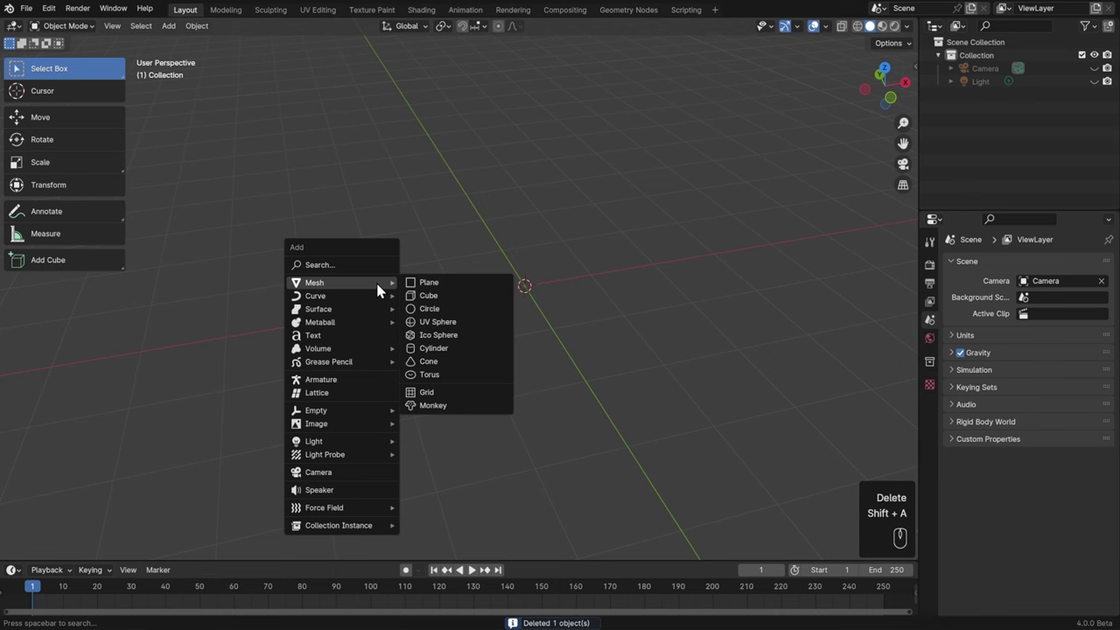
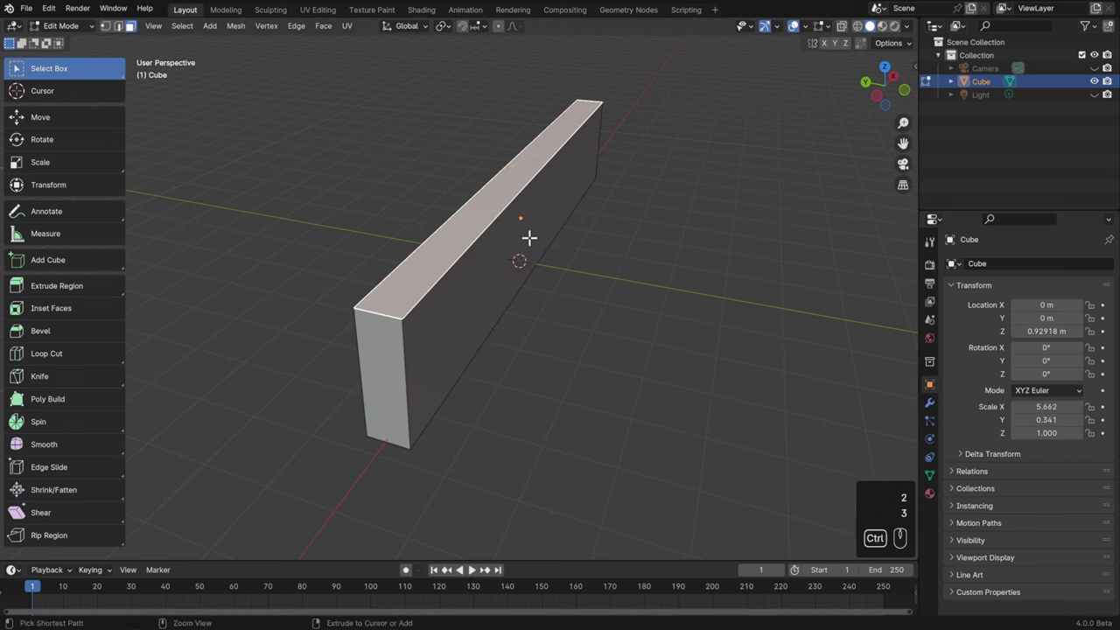
Chamfer the top edges, try clearing the slab's scale, inspect it, and restore the slab.
{"action": "key", "text": "ctrl+b"}
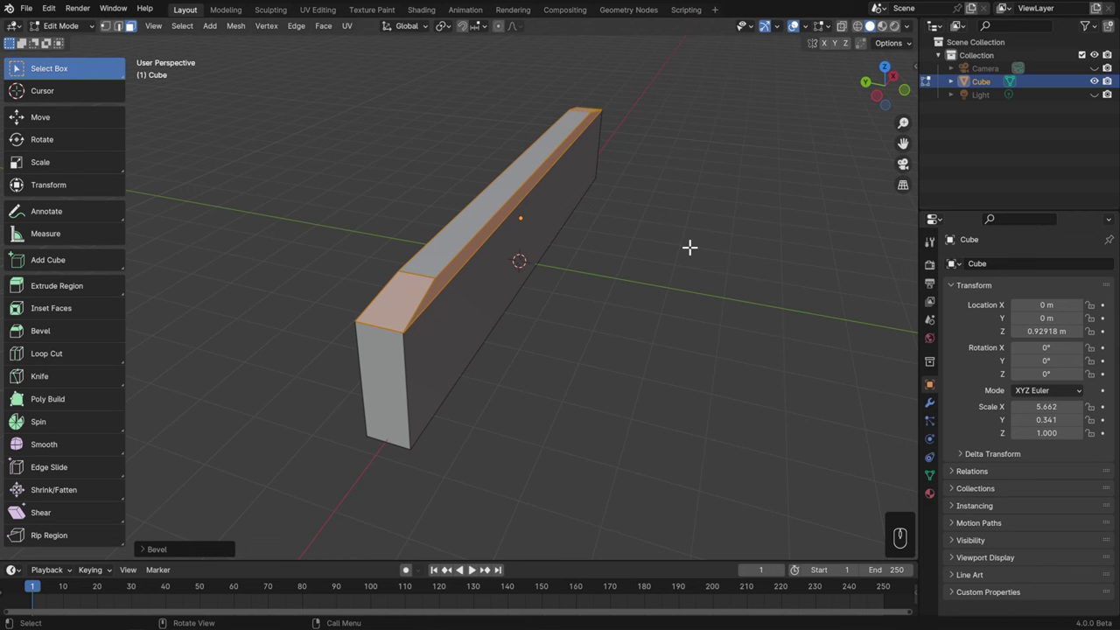
{"action": "key", "text": "Tab"}
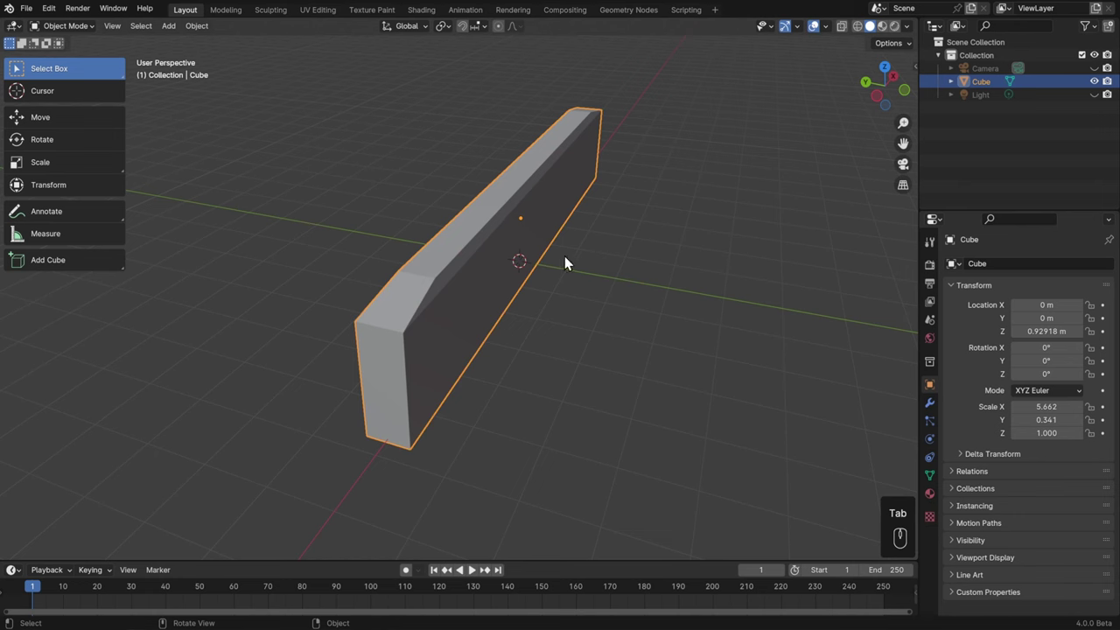
{"action": "key", "text": "BackSpace"}
{"action": "left_click_drag", "start_coordinate": [575, 247], "coordinate": [567, 311]}
{"action": "left_click_drag", "start_coordinate": [569, 314], "coordinate": [719, 285]}
{"action": "left_click_drag", "start_coordinate": [716, 286], "coordinate": [551, 297]}
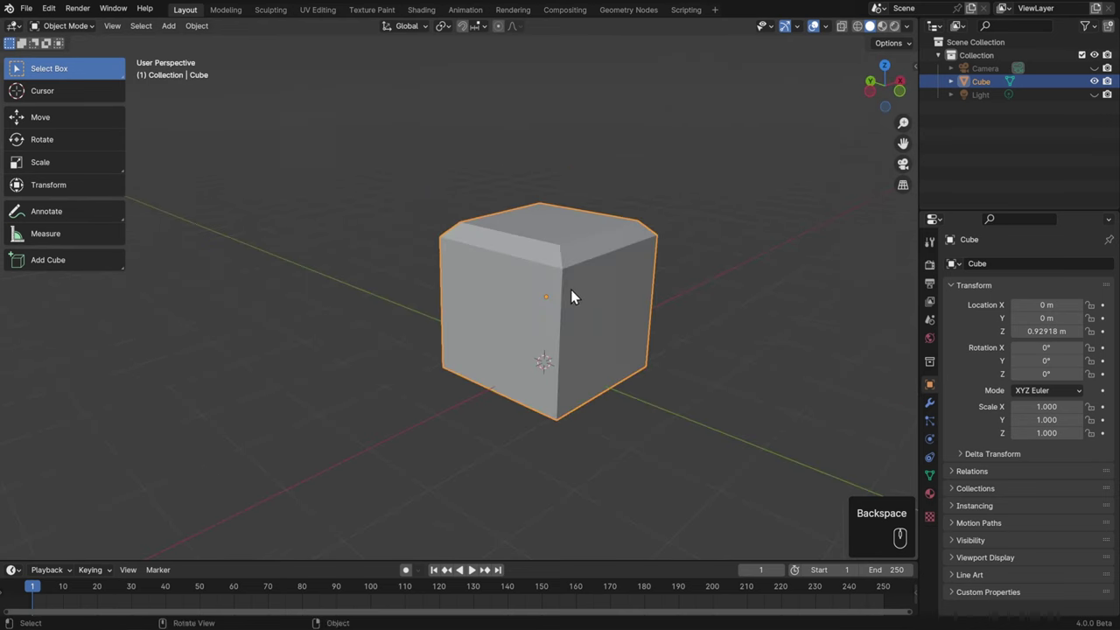
{"action": "left_click_drag", "start_coordinate": [600, 296], "coordinate": [551, 289]}
{"action": "key", "text": "ctrl+z"}
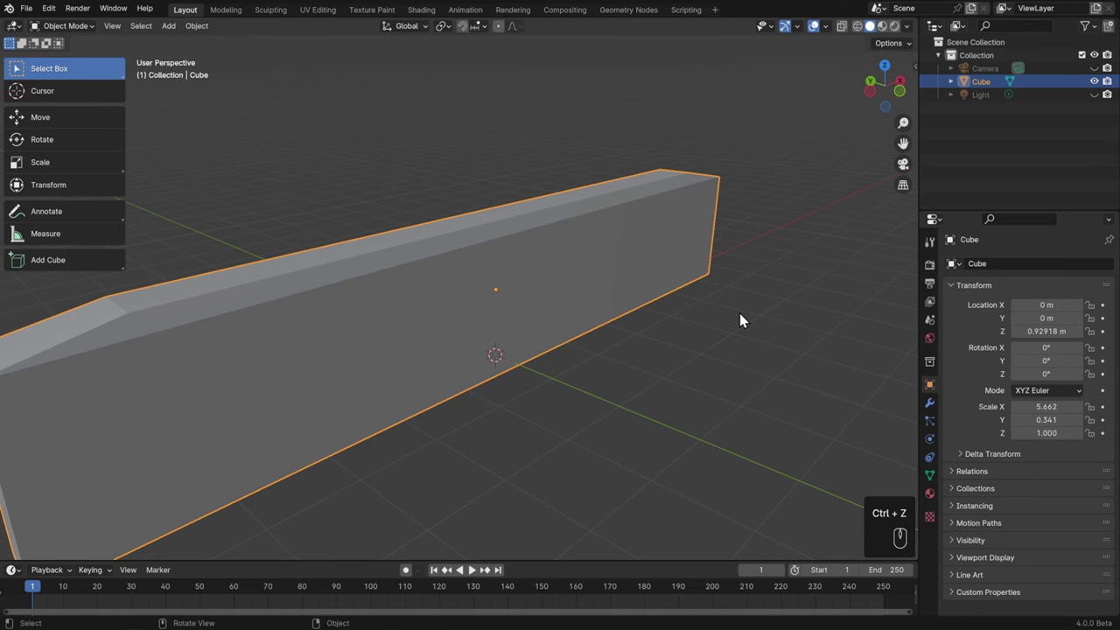
Undo back to the unbeveled slab and apply its scale so the transform reads 1.
{"action": "key", "text": "Tab"}
{"action": "left_click_drag", "start_coordinate": [484, 368], "coordinate": [604, 349]}
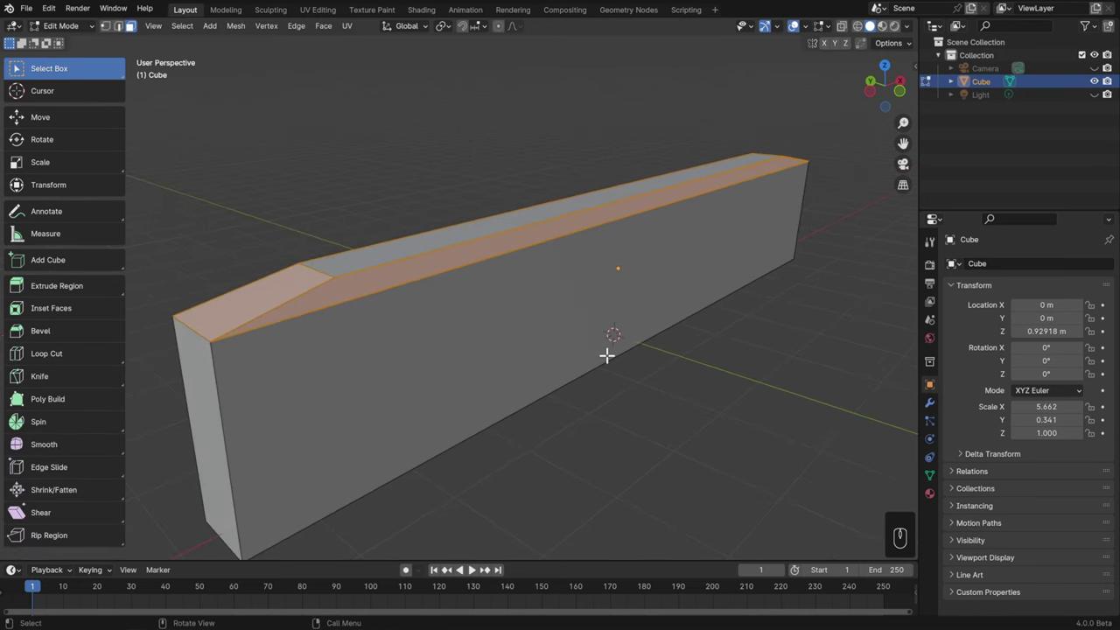
{"action": "key", "text": "ctrl+z"}
{"action": "key", "text": "ctrl+z"}
{"action": "key", "text": "ctrl+z"}
{"action": "key", "text": "Tab"}
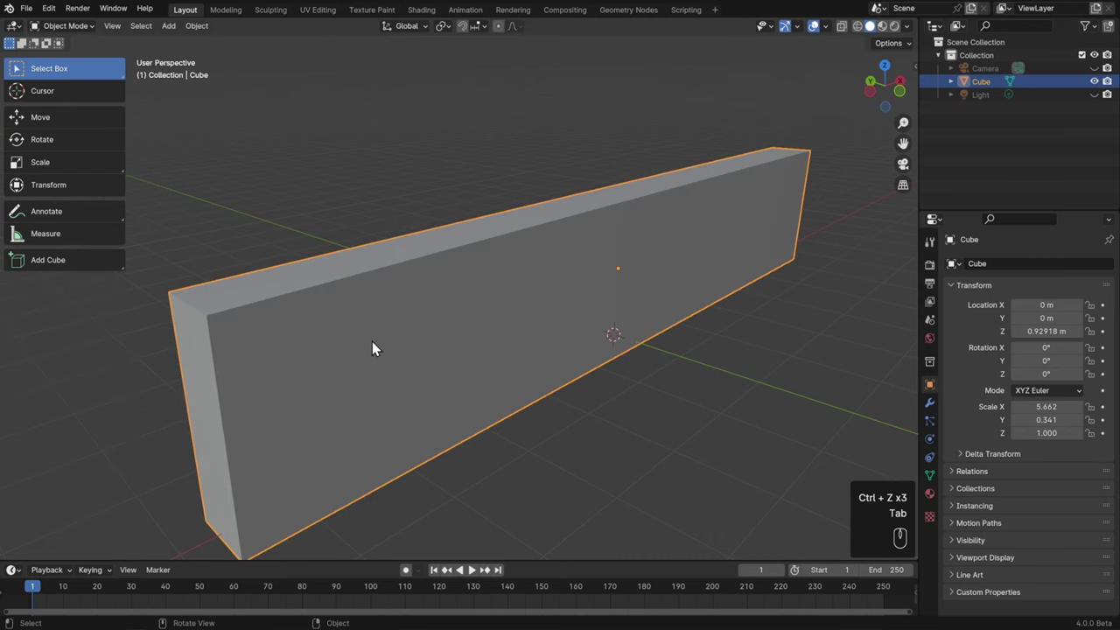
{"action": "left_click_drag", "start_coordinate": [200, 27], "coordinate": [378, 121]}
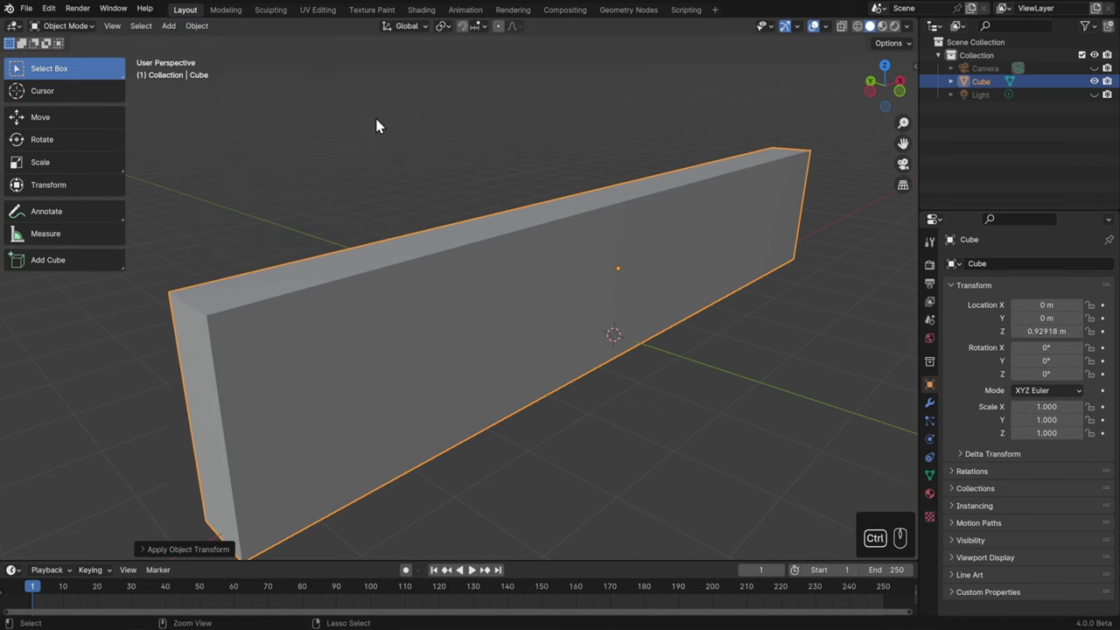
Apply the scale with Ctrl+A, then bevel the slab's top long edges into a flat chamfer.
{"action": "key", "text": "ctrl+a"}
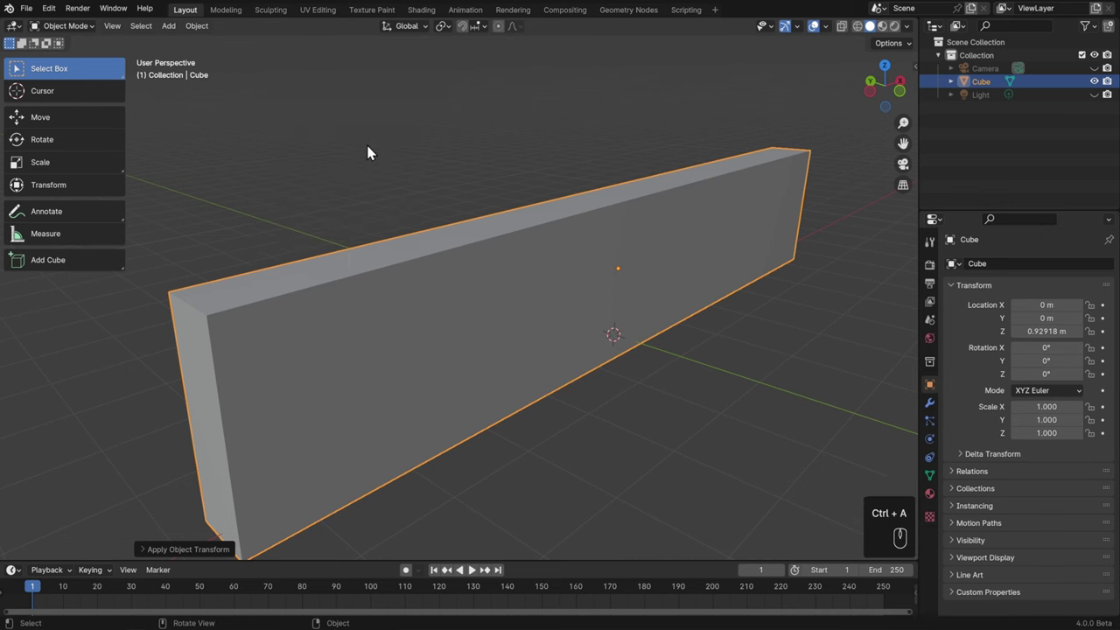
{"action": "key", "text": "Tab"}
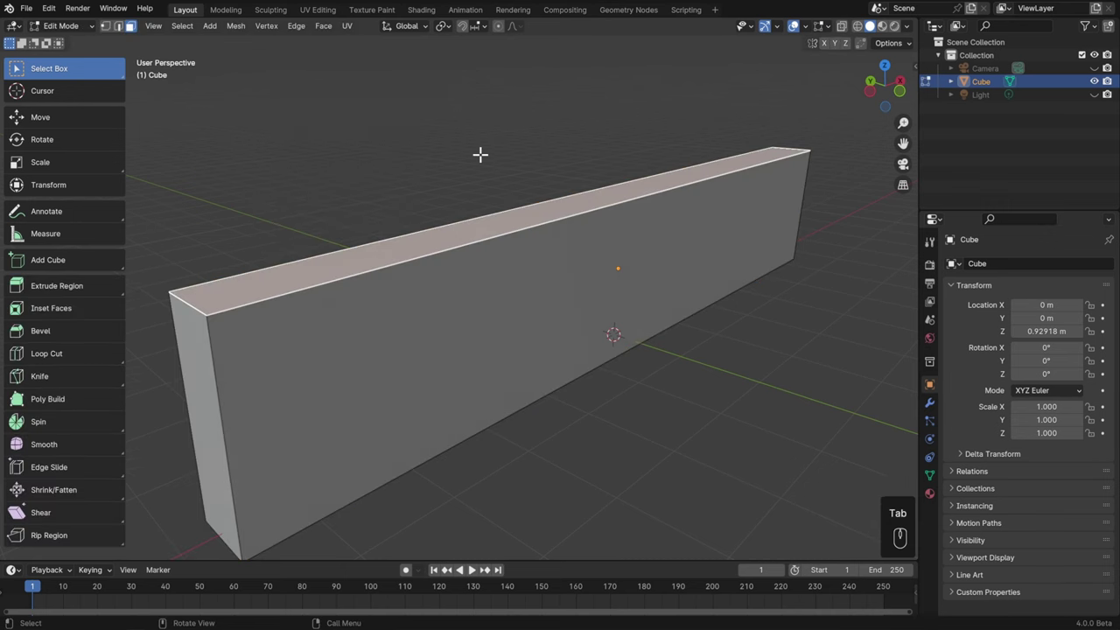
{"action": "key", "text": "ctrl+b"}
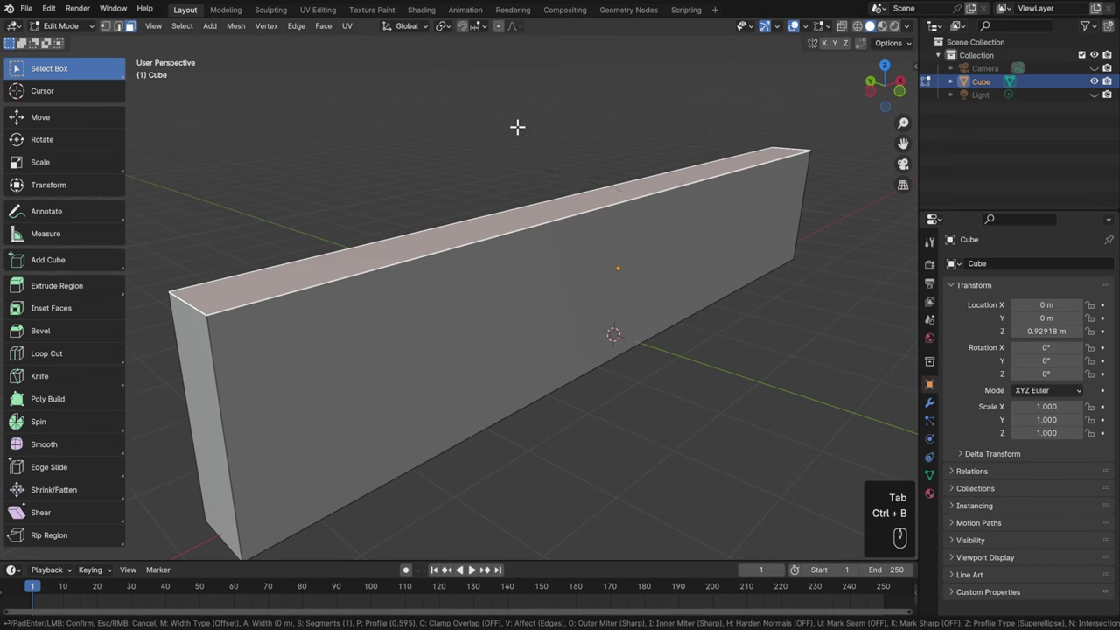
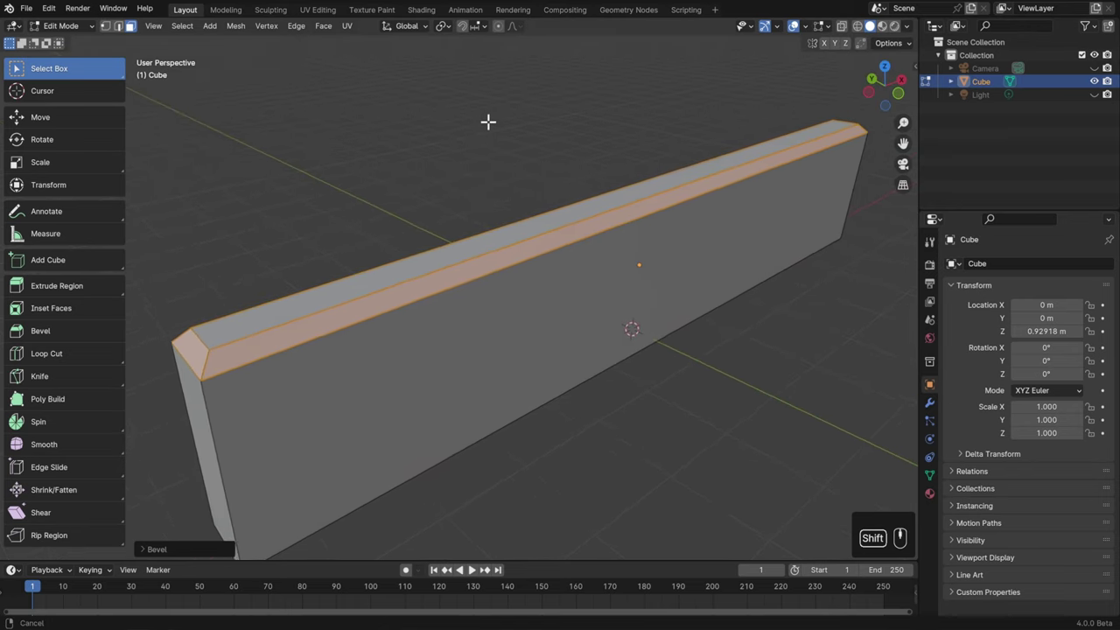
{"action": "middle_click", "coordinate": [483, 123]}
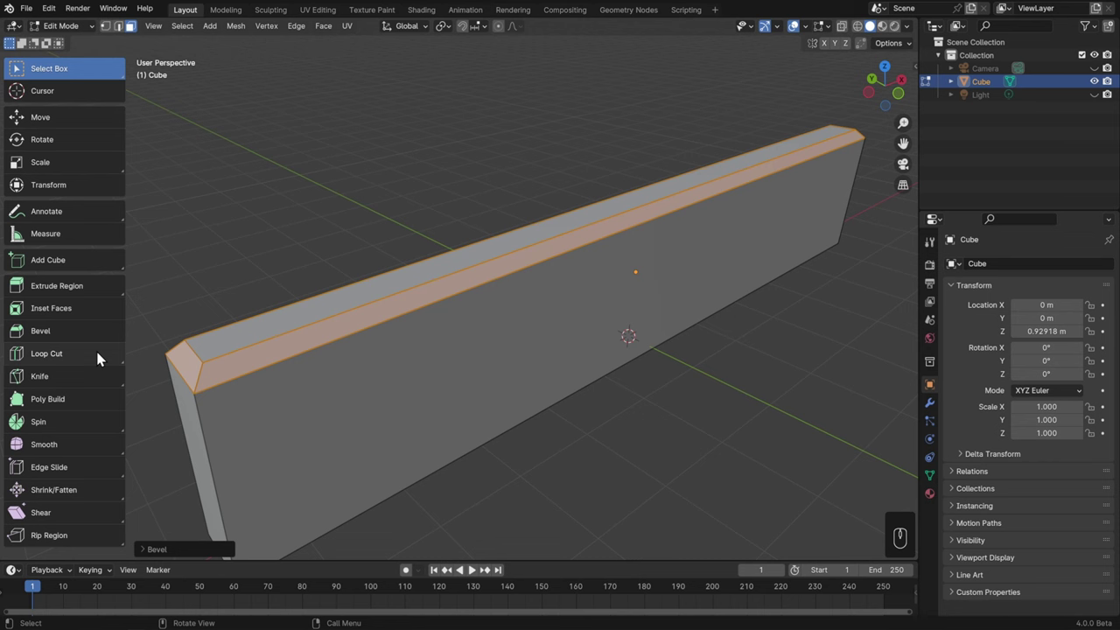
With the Loop Cut tool, add a cross loop through the block and slide it toward the left end.
{"action": "left_click", "coordinate": [98, 355]}
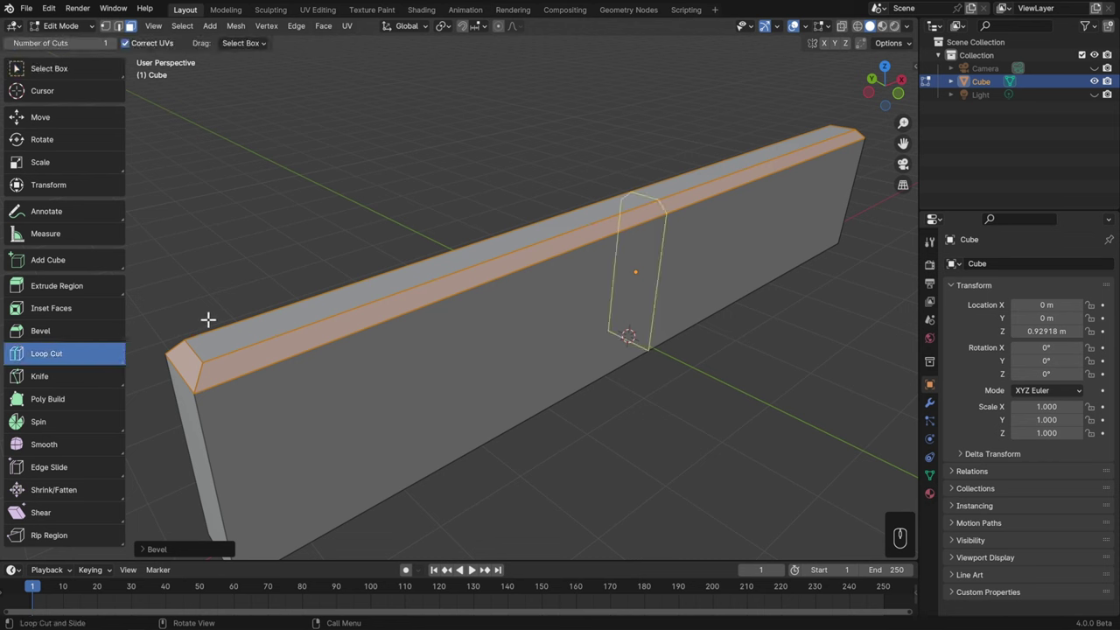
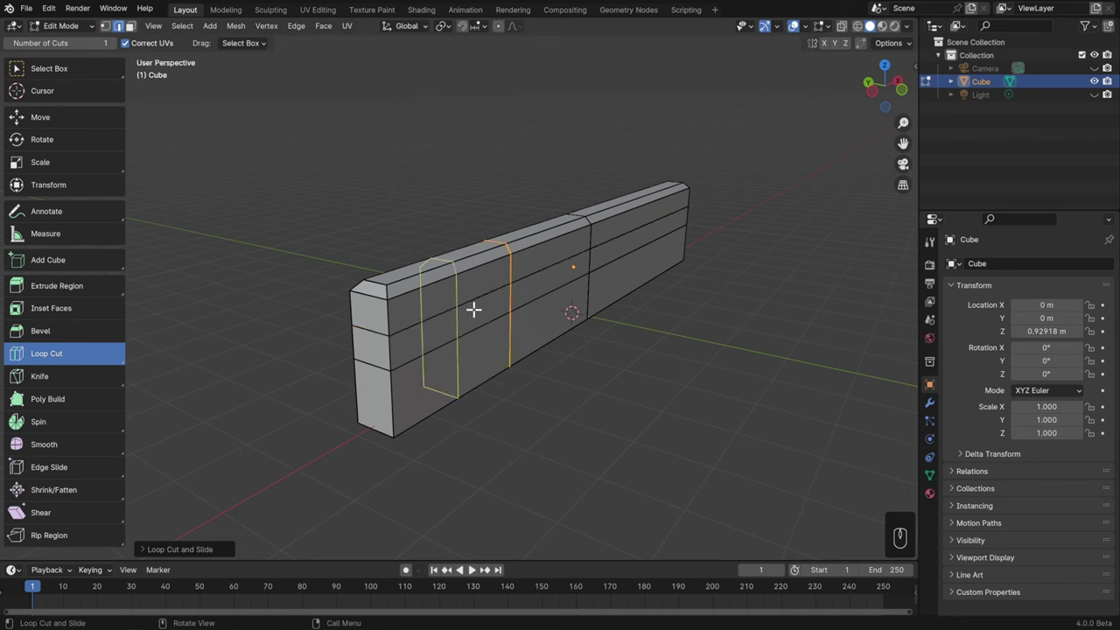
{"action": "left_click", "coordinate": [472, 303]}
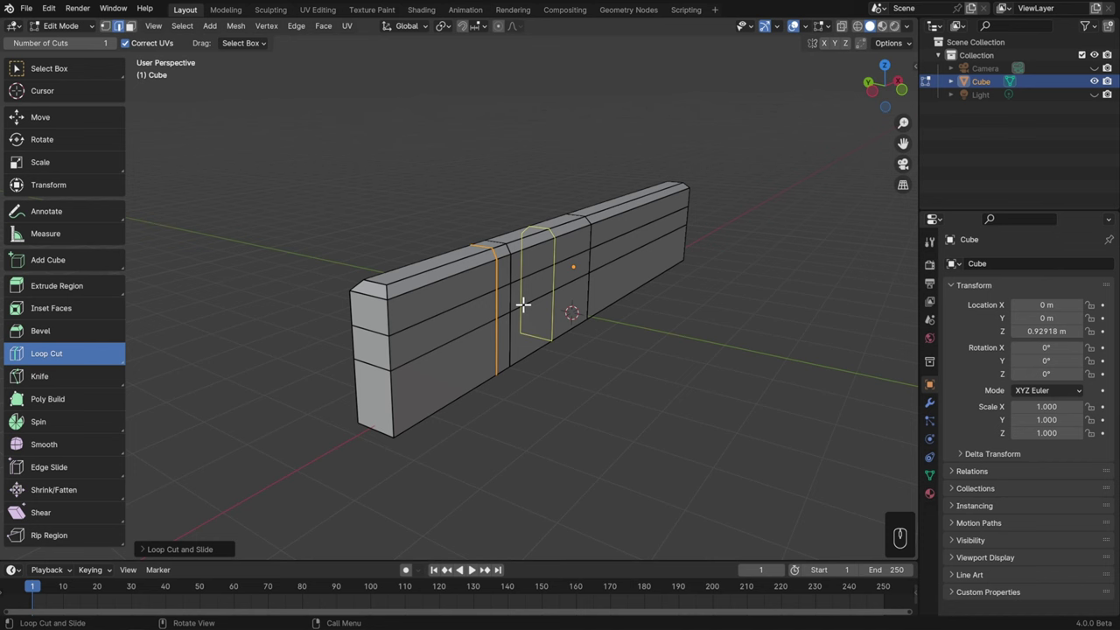
{"action": "left_click_drag", "start_coordinate": [628, 351], "coordinate": [609, 369]}
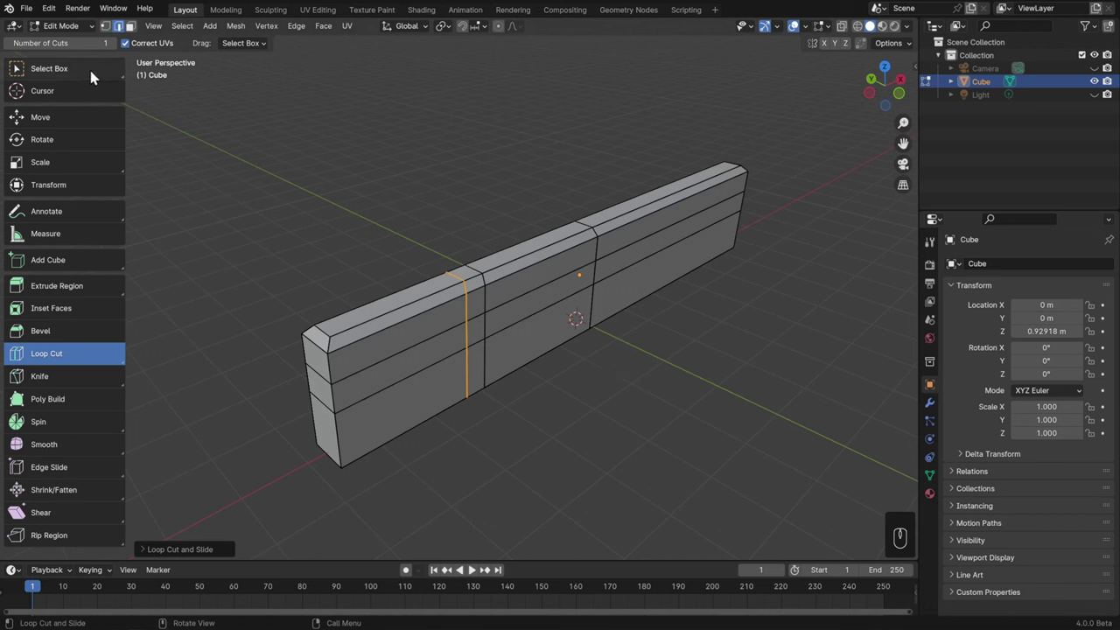
Back in Select Box, add two more cross loops to the right section with Ctrl+R.
{"action": "left_click", "coordinate": [92, 73]}
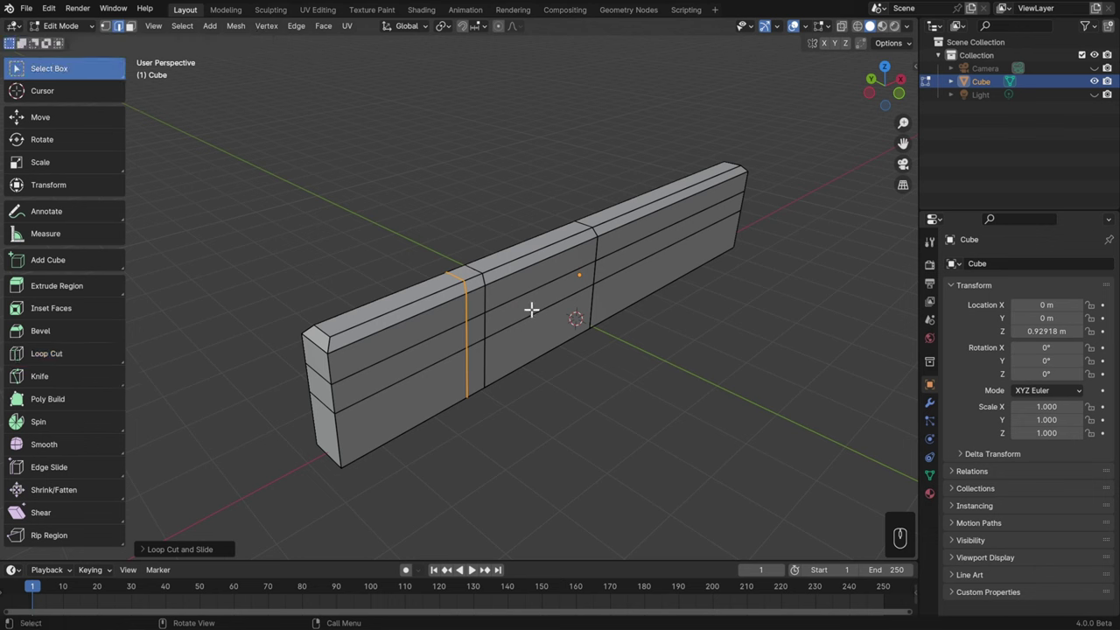
{"action": "key", "text": "ctrl+r"}
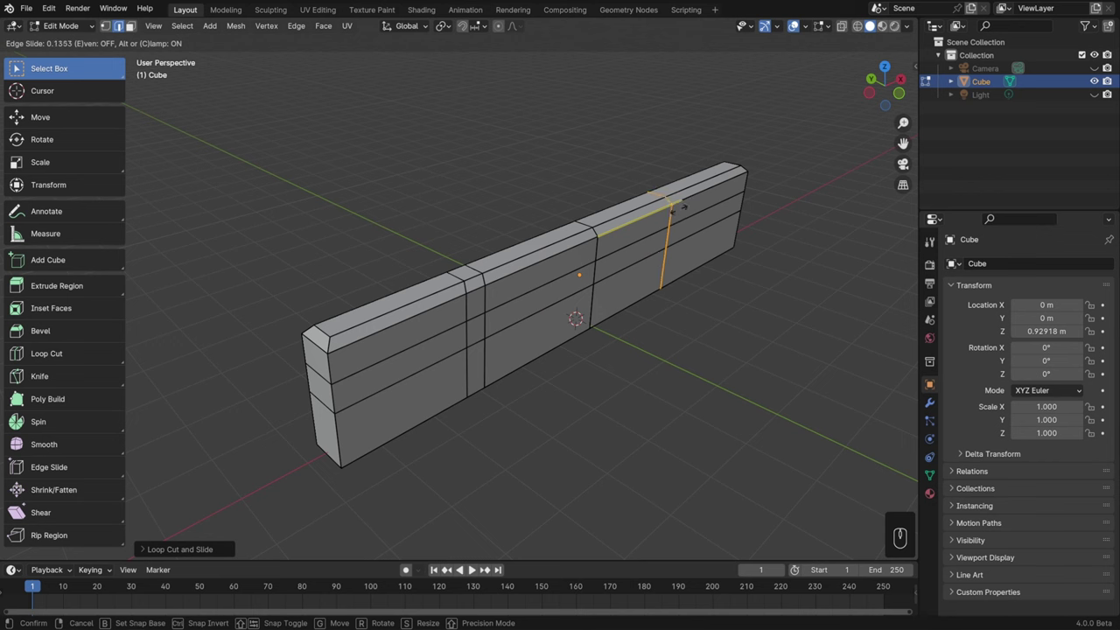
{"action": "left_click", "coordinate": [724, 186]}
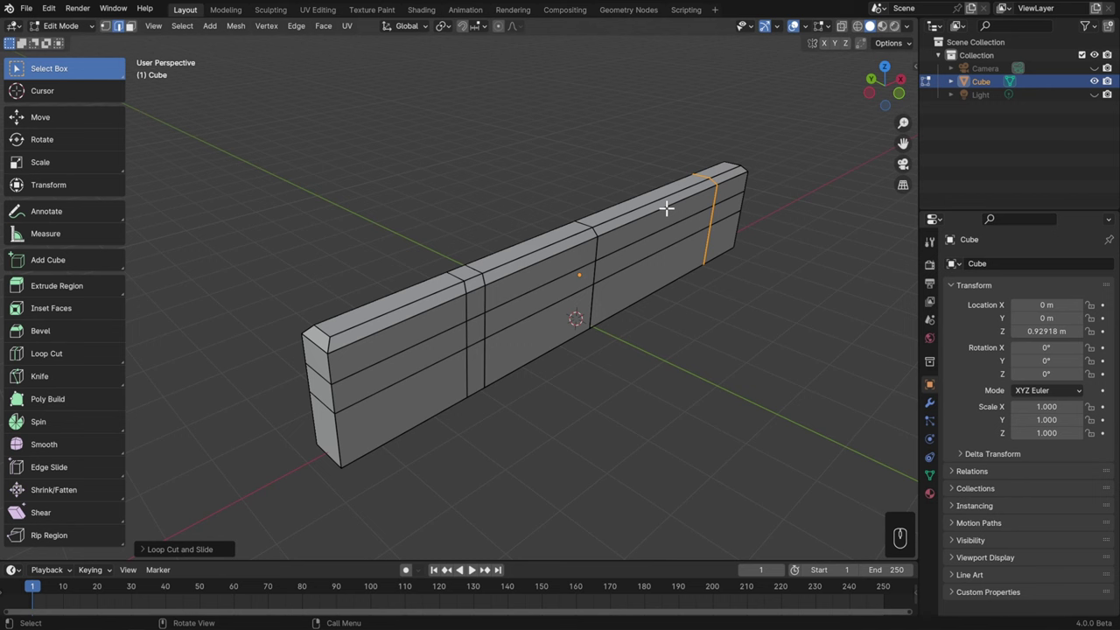
{"action": "key", "text": "ctrl+r"}
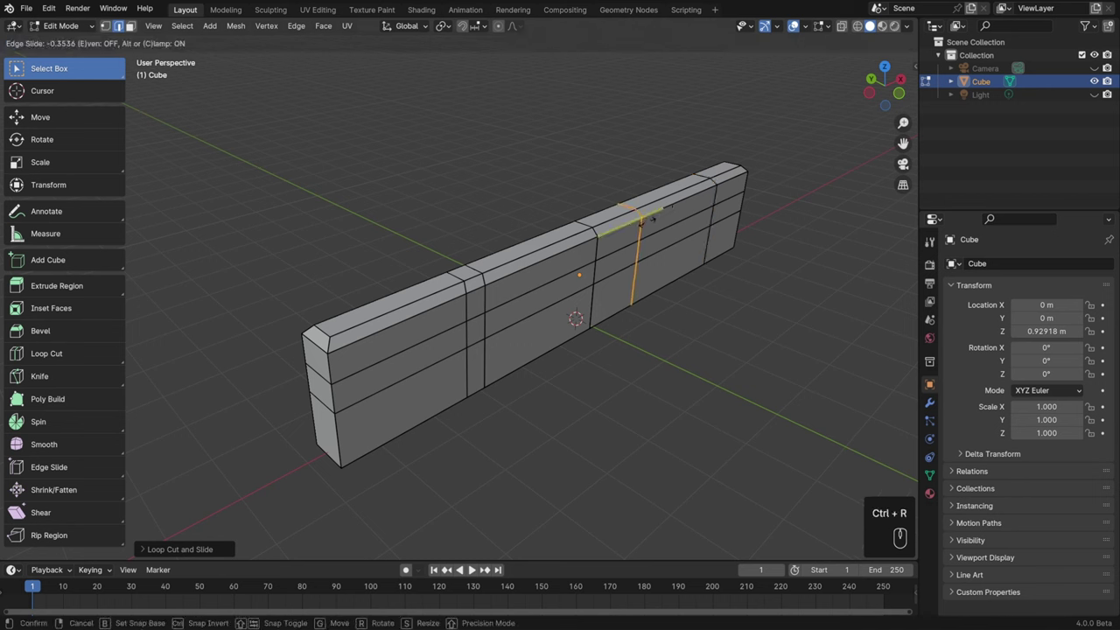
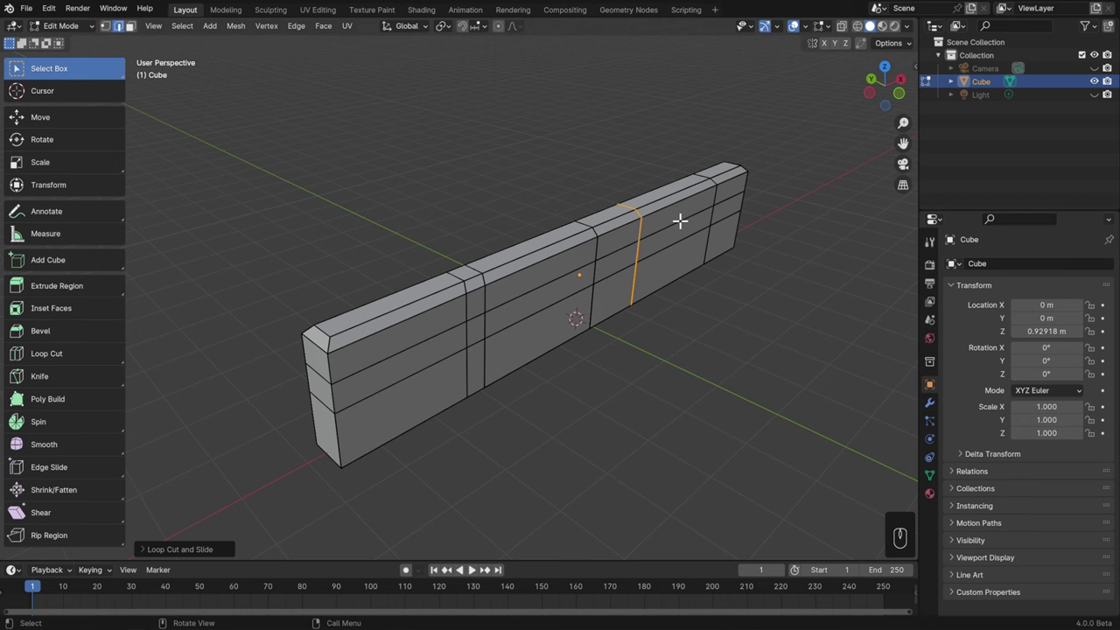
Add another right-section loop, then three evenly spaced loops across the middle section.
{"action": "key", "text": "ctrl+r"}
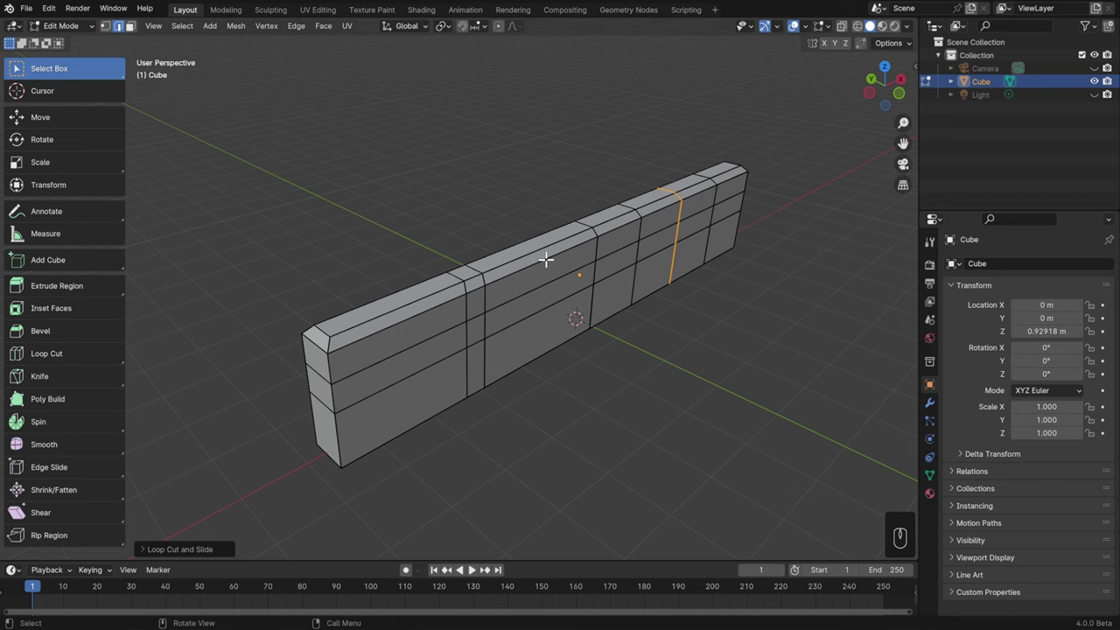
{"action": "key", "text": "ctrl+r"}
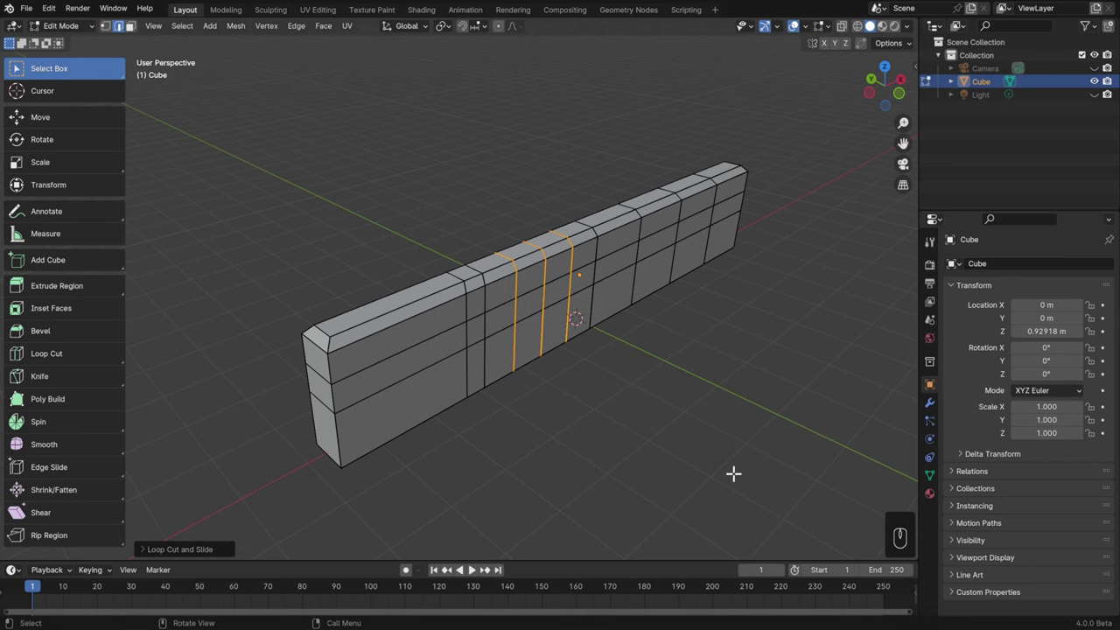
Select the whole mesh, try and cancel a rotation, and orbit to look down on the top.
{"action": "middle_click", "coordinate": [721, 439]}
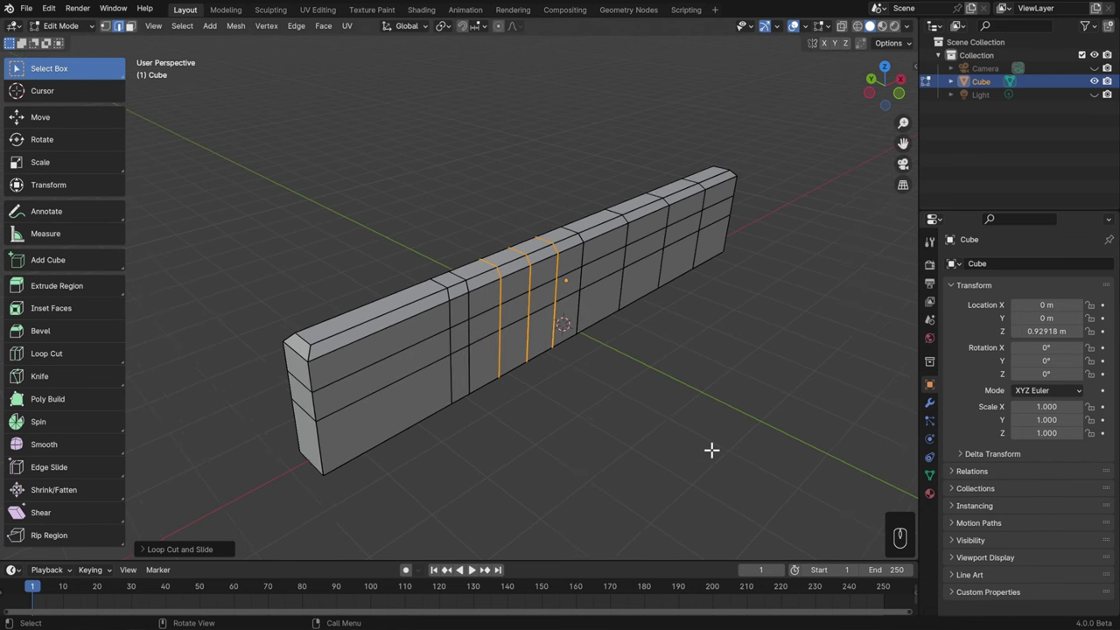
{"action": "key", "text": "a"}
{"action": "key", "text": "r"}
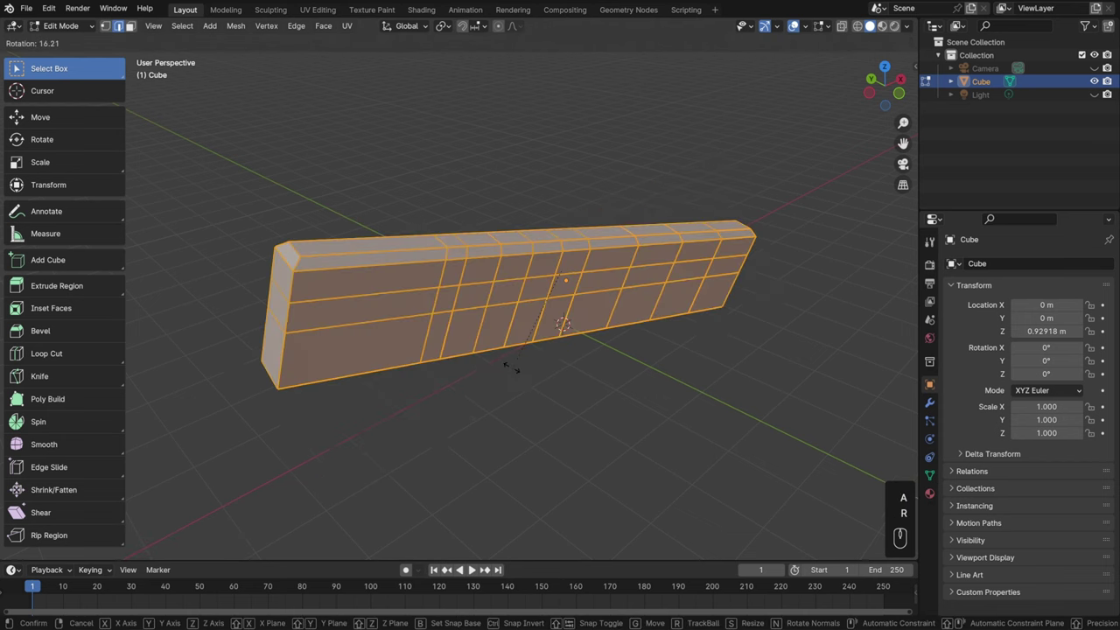
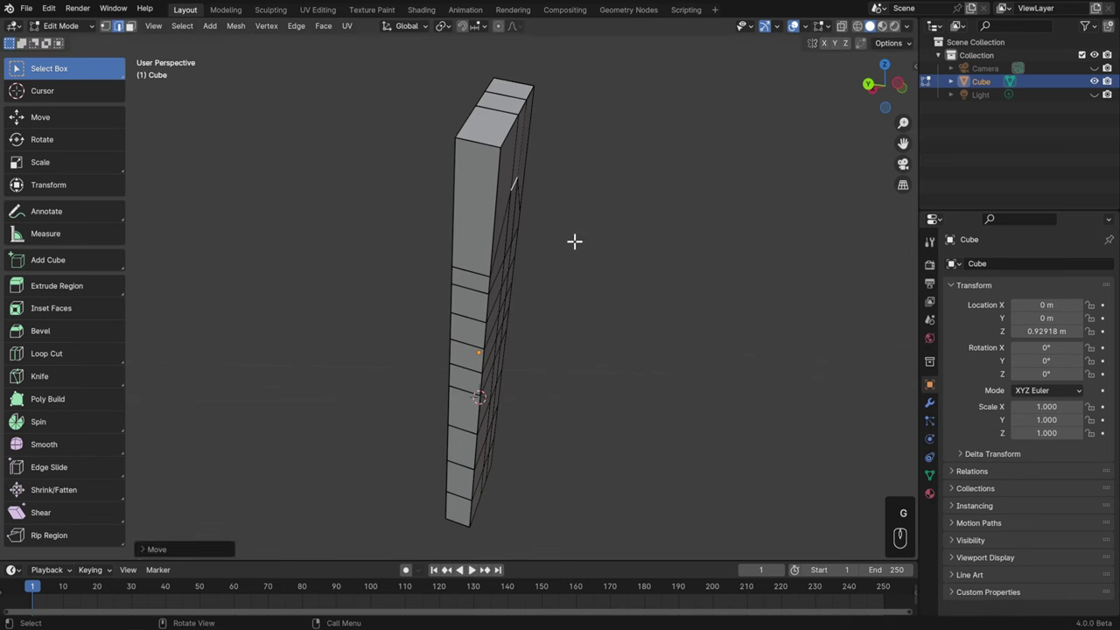
{"action": "middle_click", "coordinate": [572, 236]}
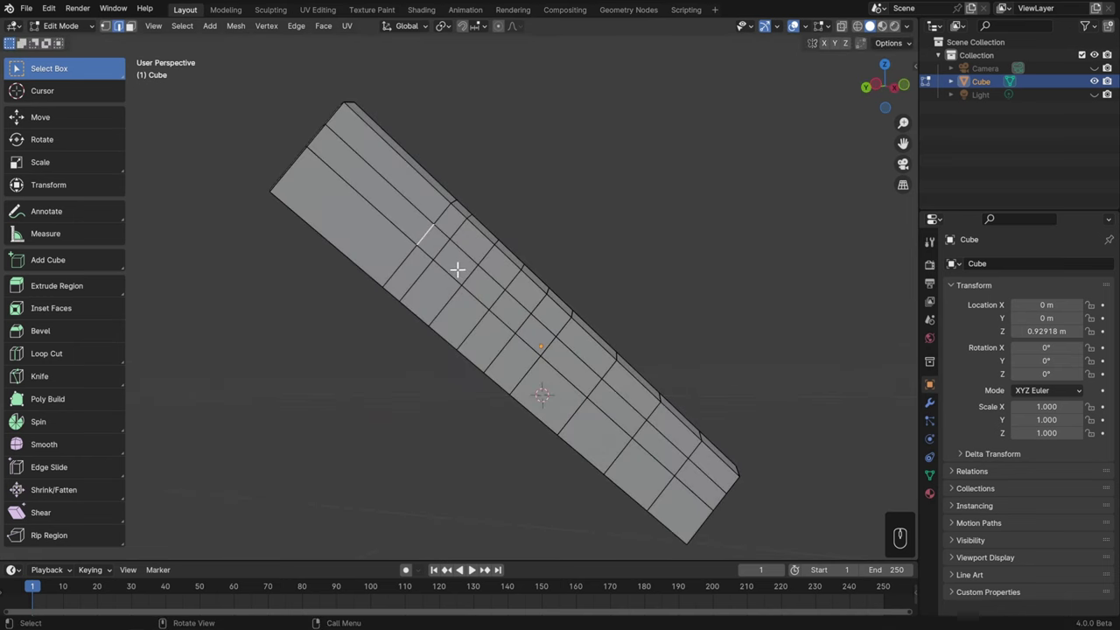
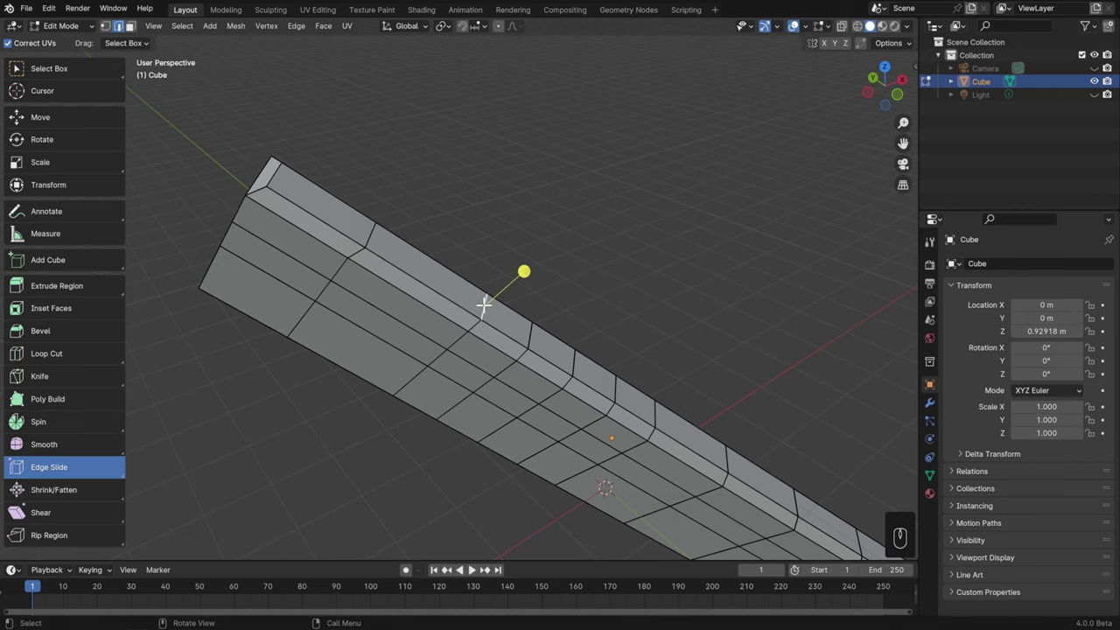
{"action": "left_click_drag", "start_coordinate": [188, 30], "coordinate": [646, 406]}
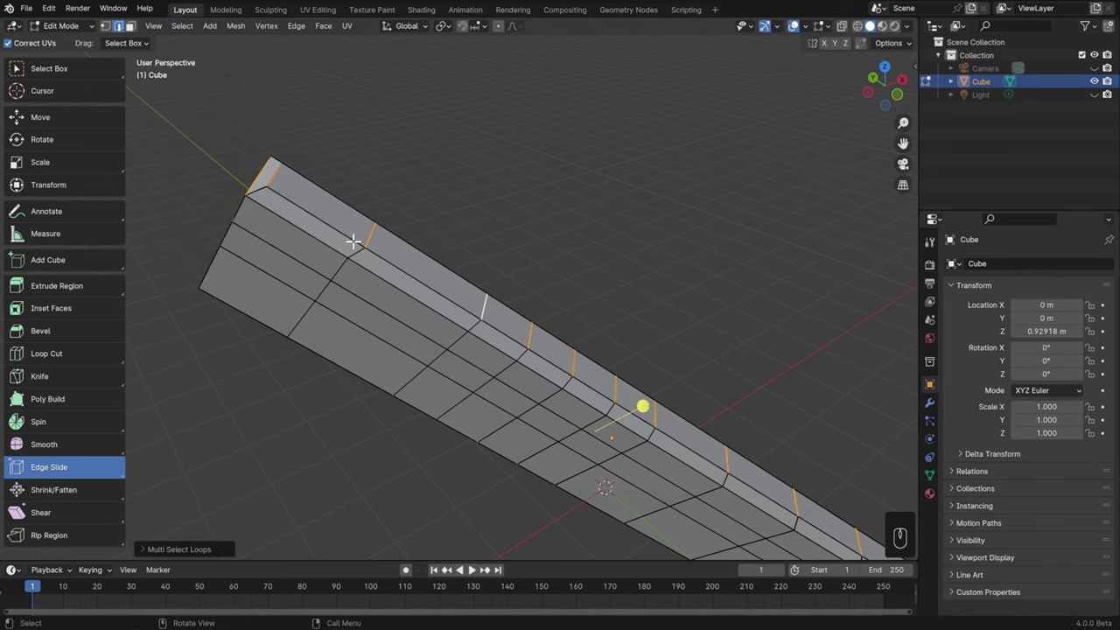
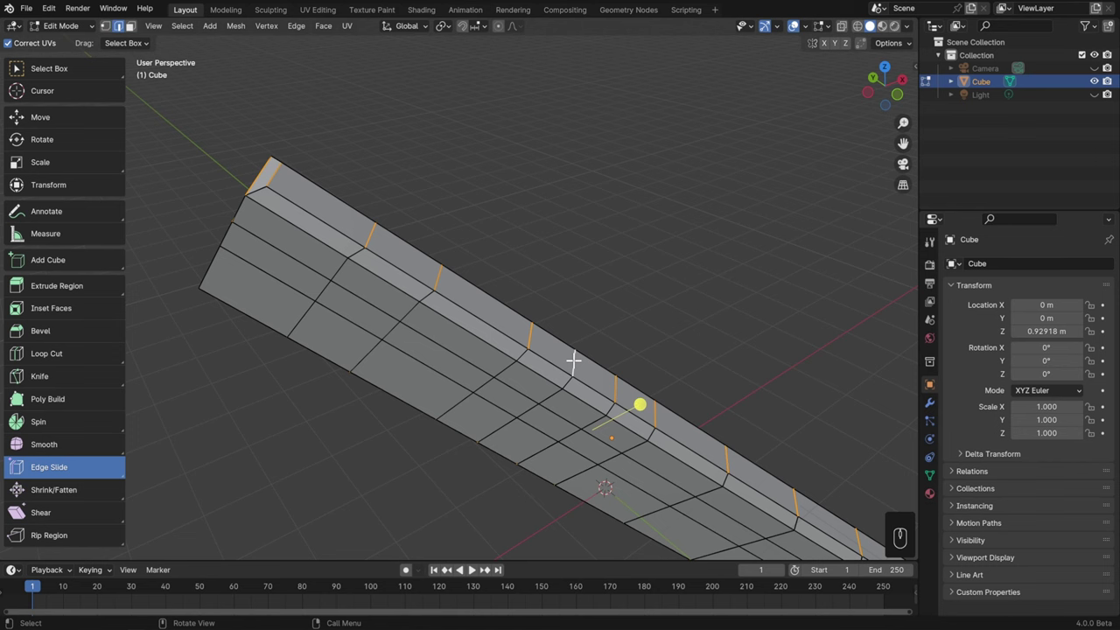
{"action": "key", "text": "1"}
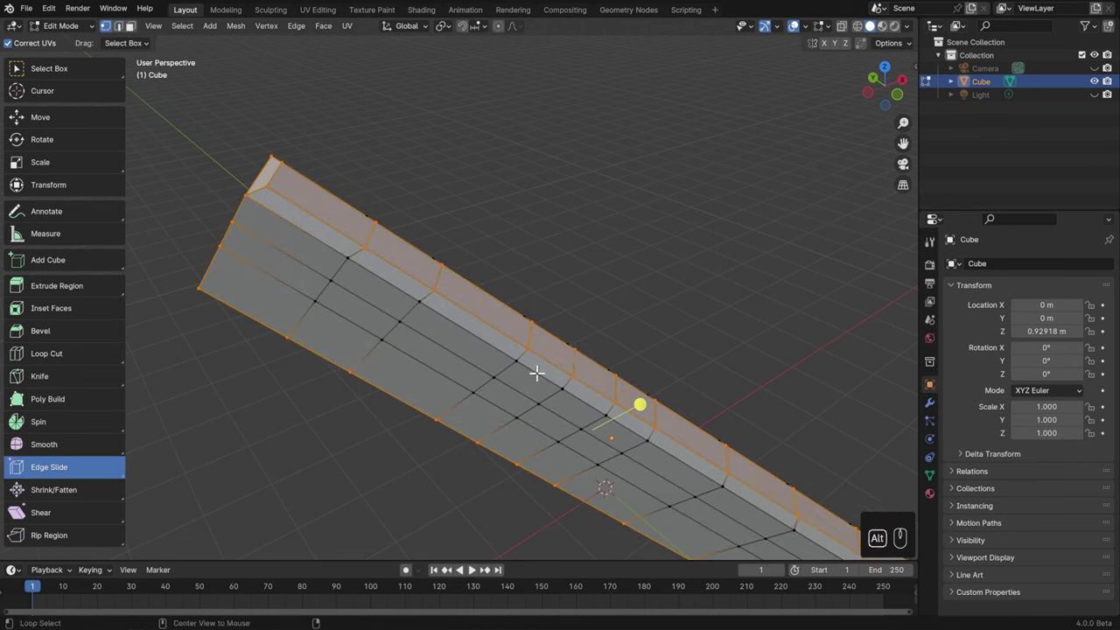
{"action": "left_click", "coordinate": [644, 404]}
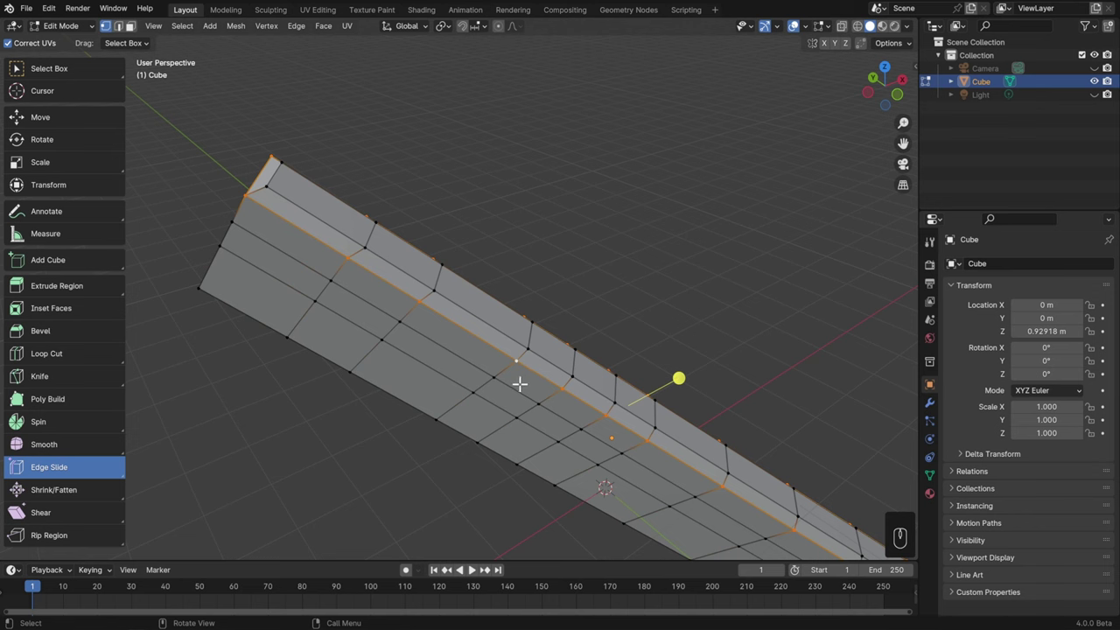
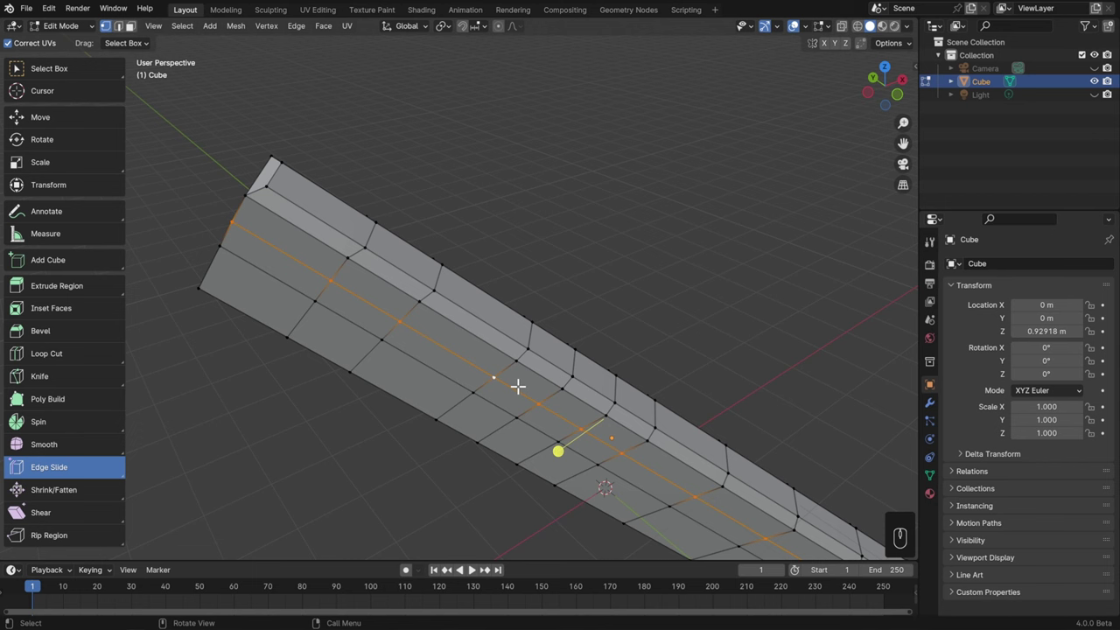
{"action": "key", "text": "3"}
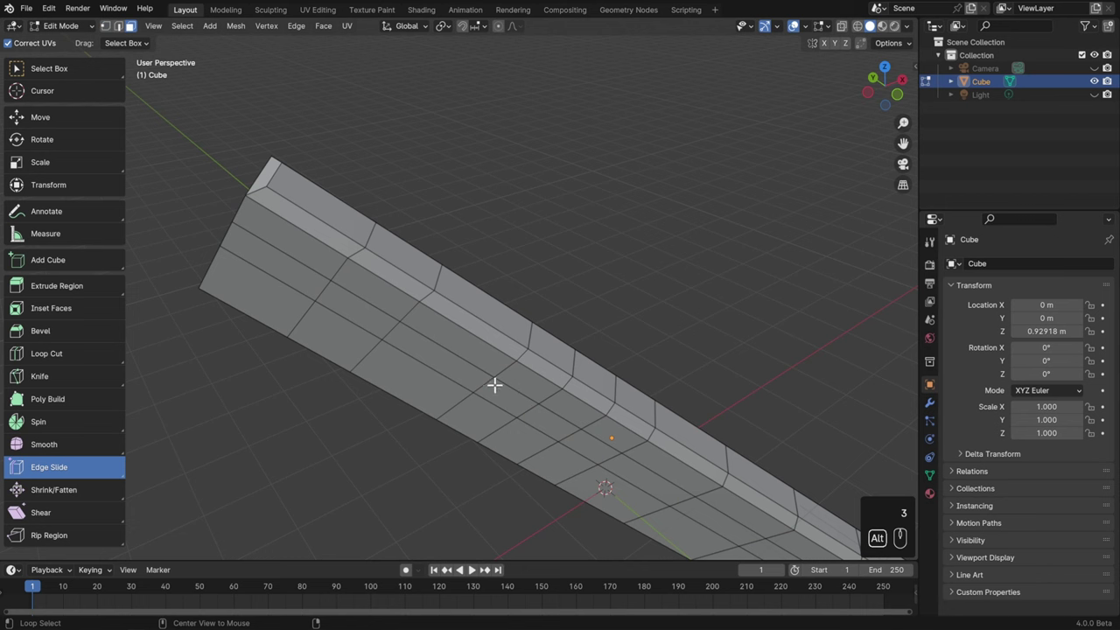